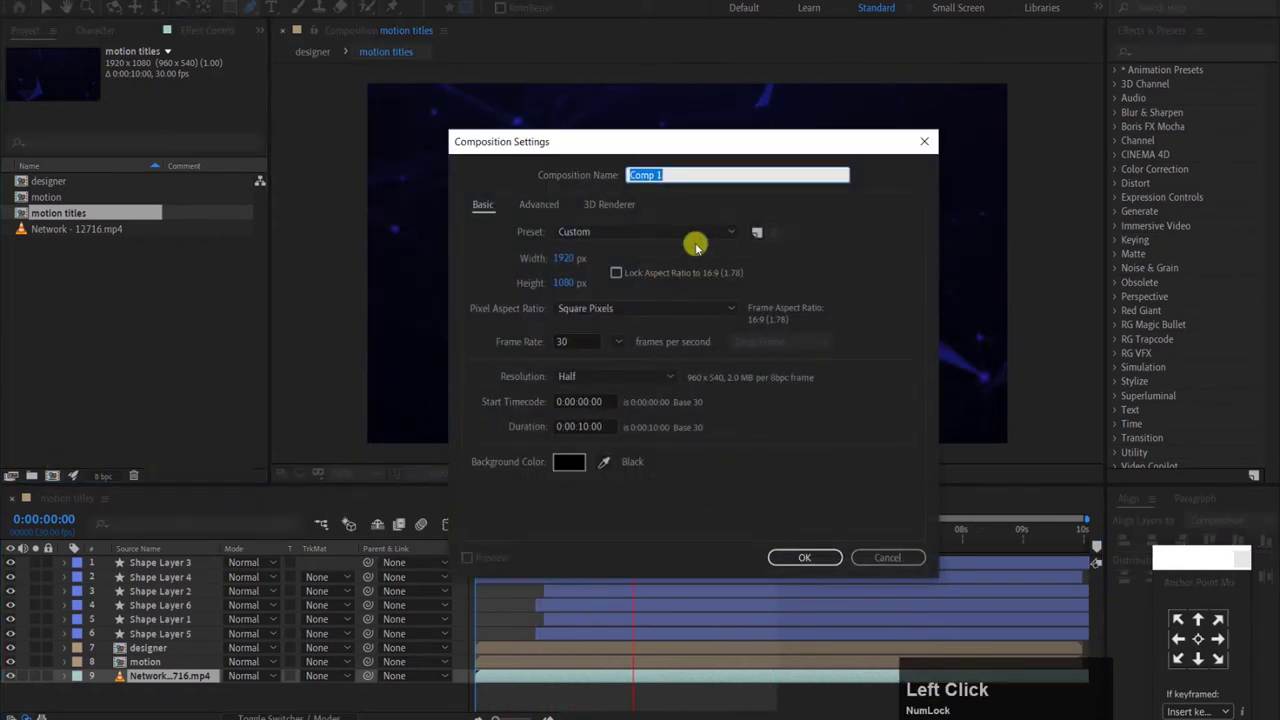
# Step: Name the new 1920×1080, 30 fps composition 'Motion titles' and confirm it
pyautogui.click(701, 253)
pyautogui.write('motion')
pyautogui.press('space')
pyautogui.write('tlea')
pyautogui.press('m')
pyautogui.press('Return')
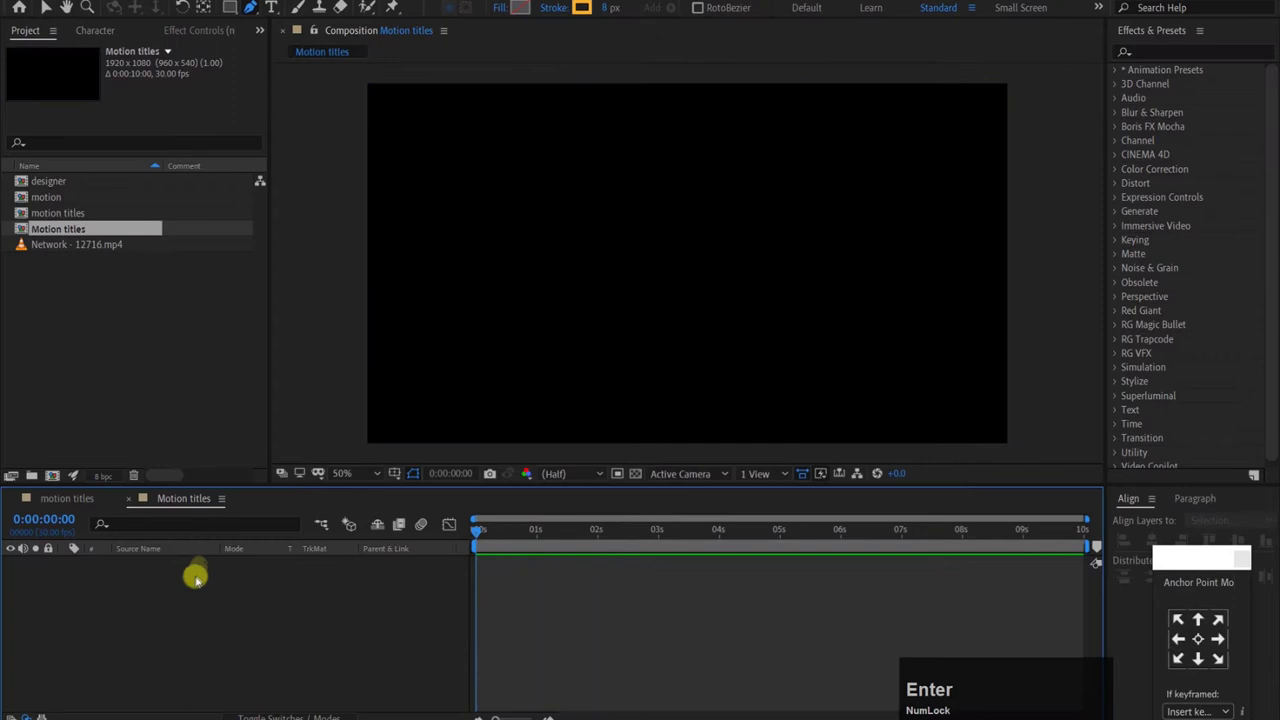
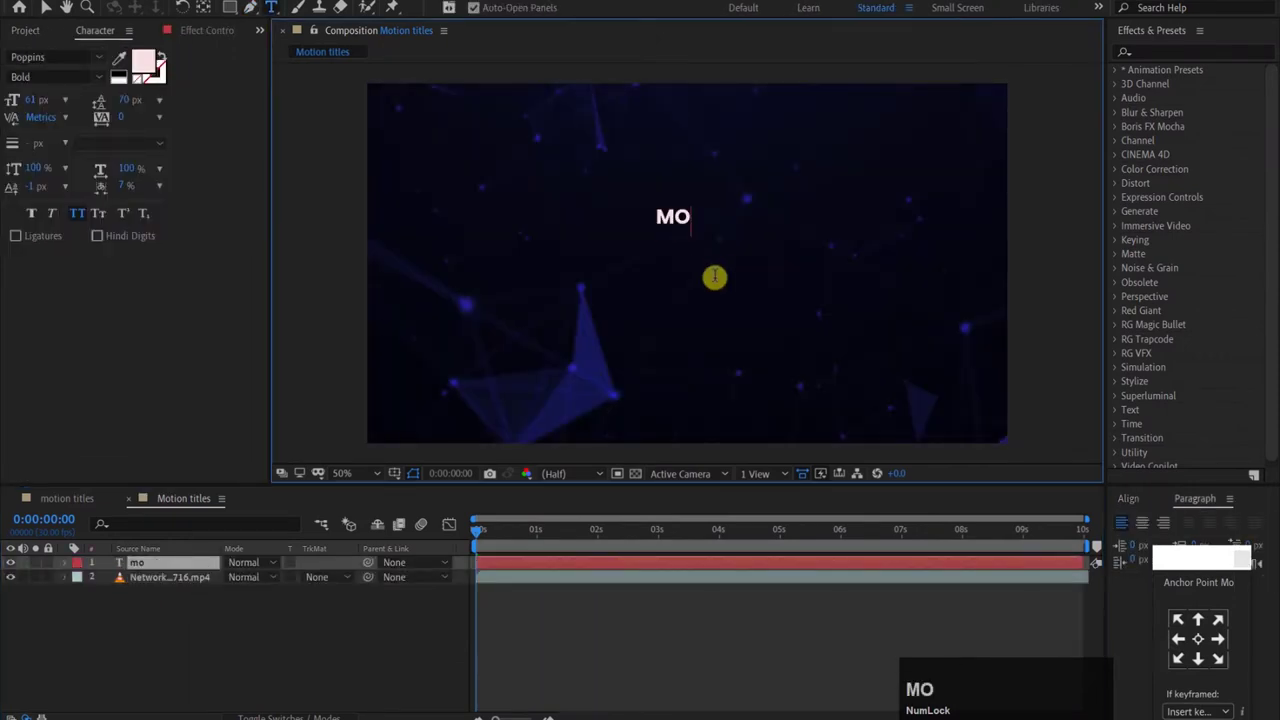
# Step: Type the word MOTION as a bold Poppins text layer over the Network clip
pyautogui.write('tio')
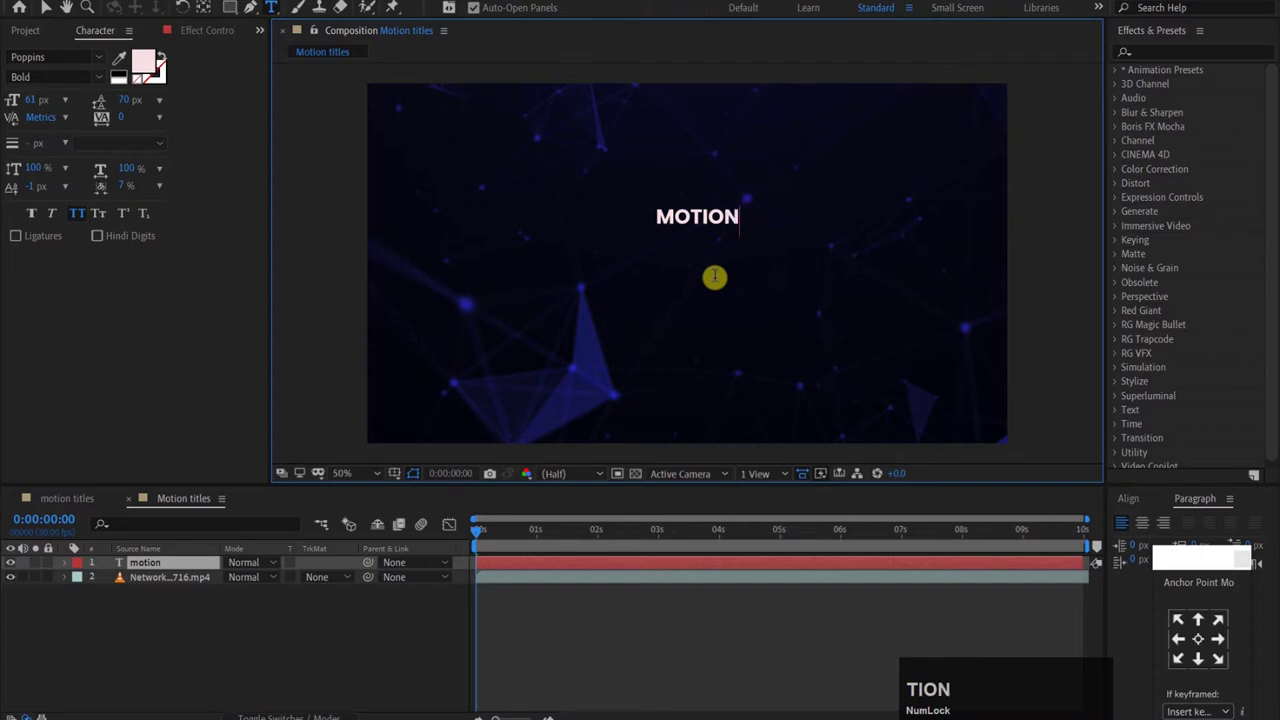
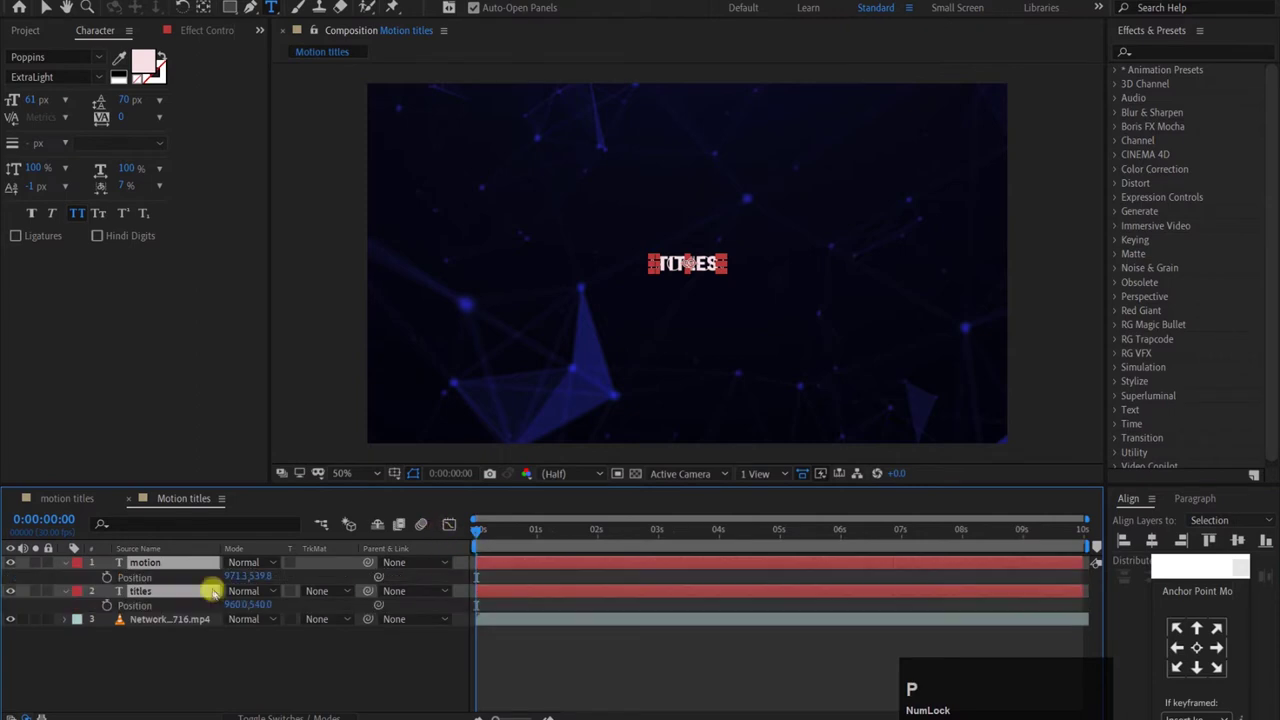
# Step: Adjust the motion text layer's Position so MOTION stacks above TITLES
pyautogui.click(290, 662)
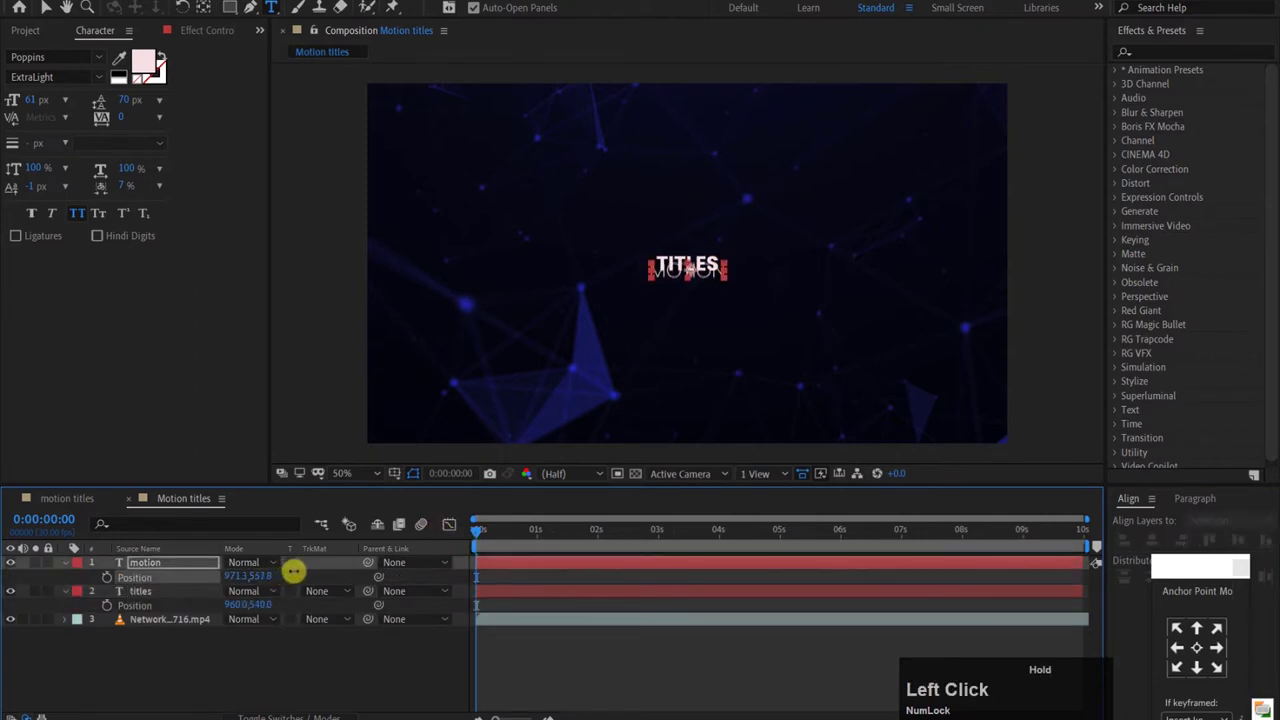
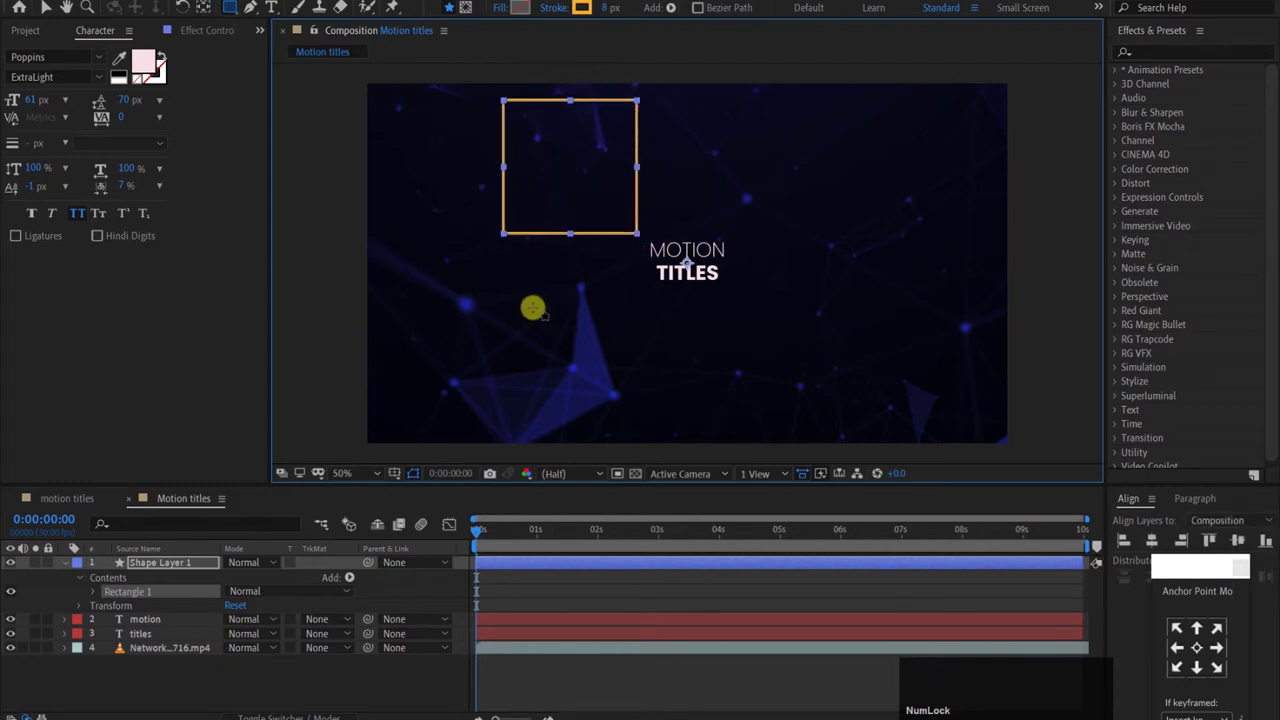
# Step: Centre the yellow square on the text and rotate it 45° into a diamond
pyautogui.click(1204, 653)
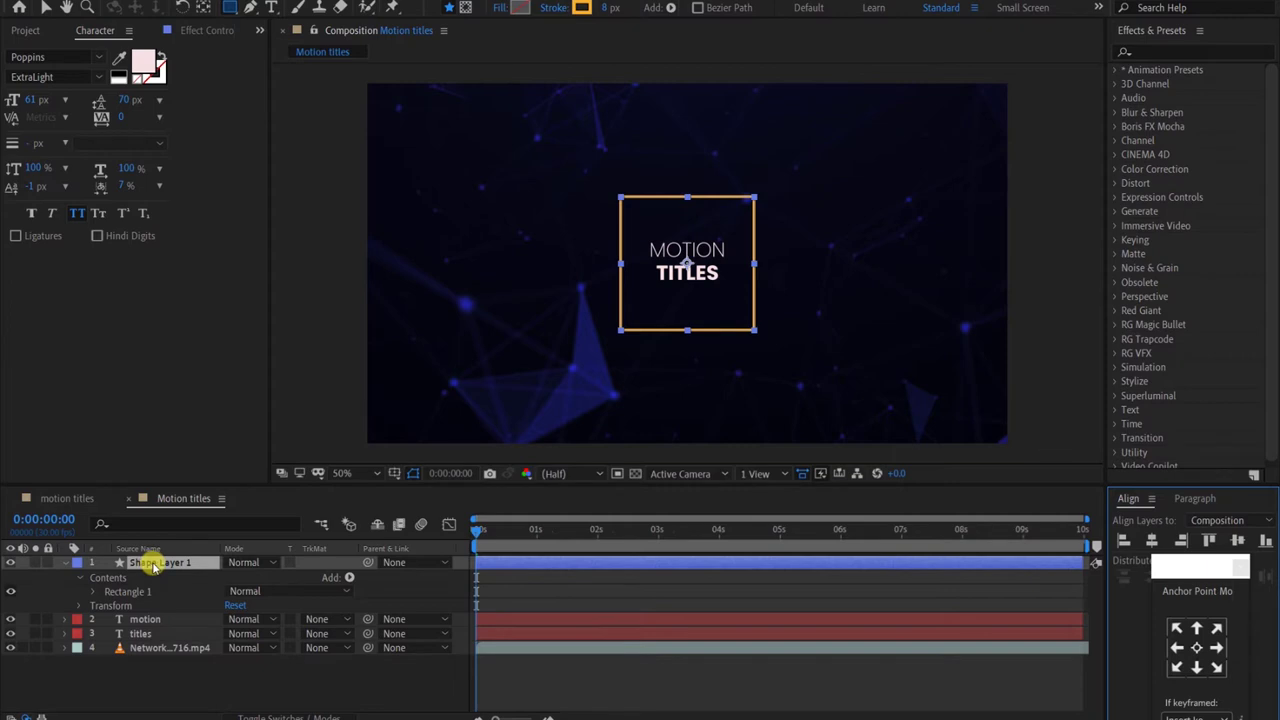
pyautogui.press('r')
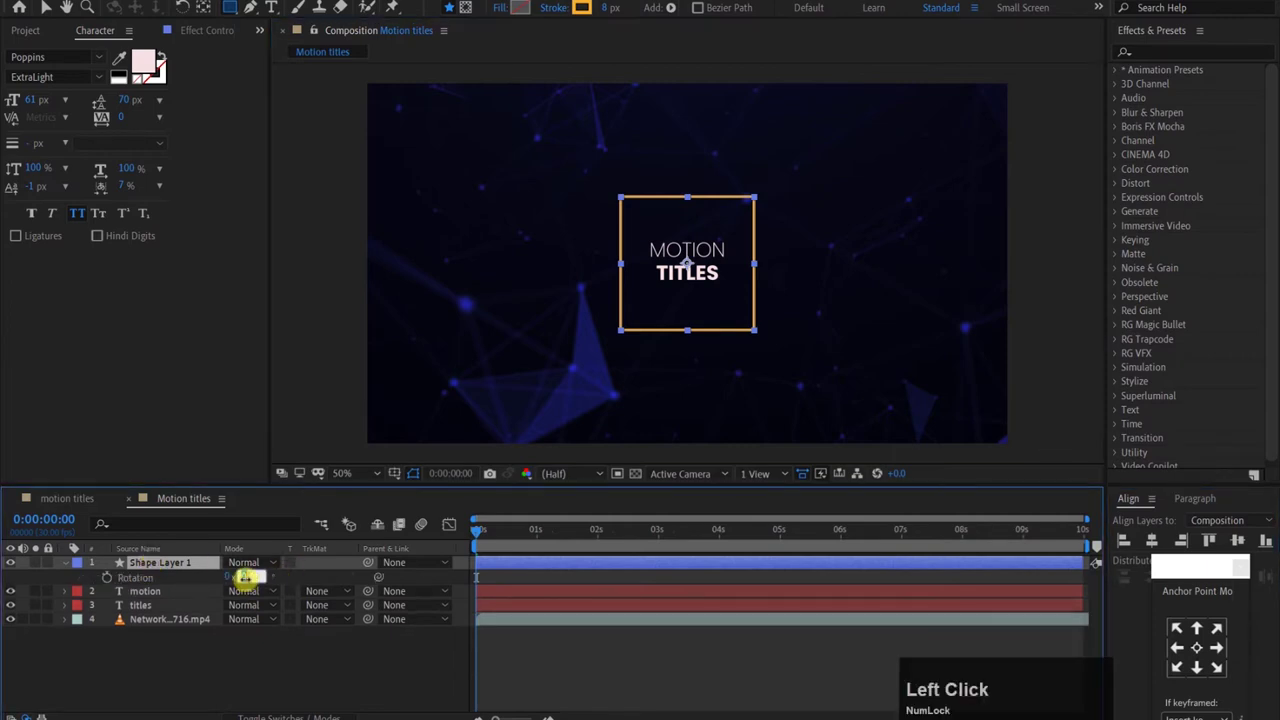
pyautogui.press('4')
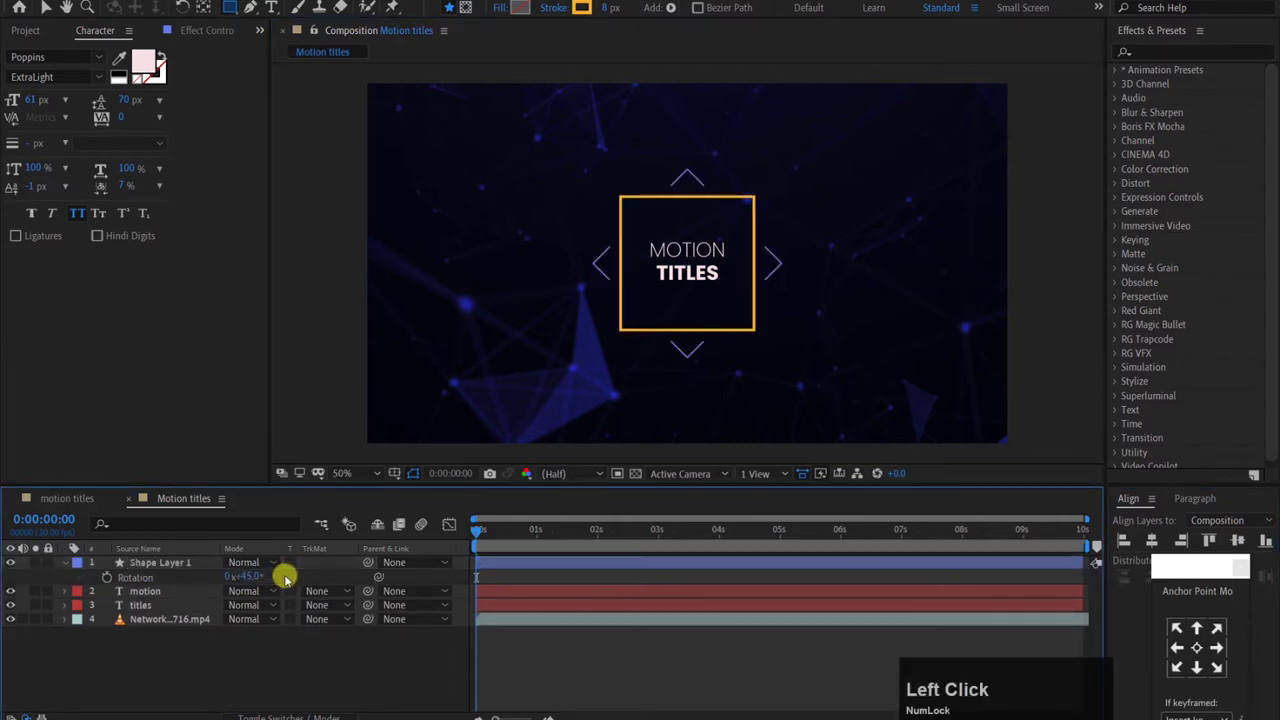
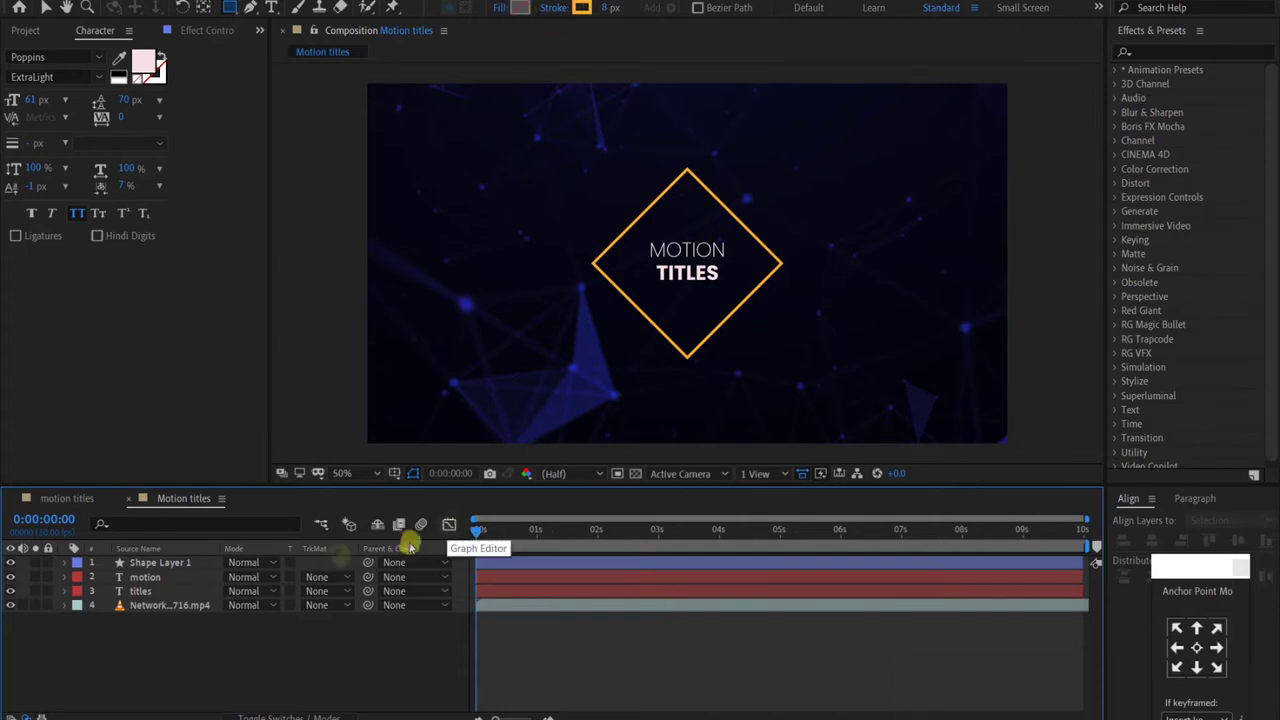
# Step: Expand Shape Layer 1's Transform and duplicate it as Shape Layer 2
pyautogui.click(68, 574)
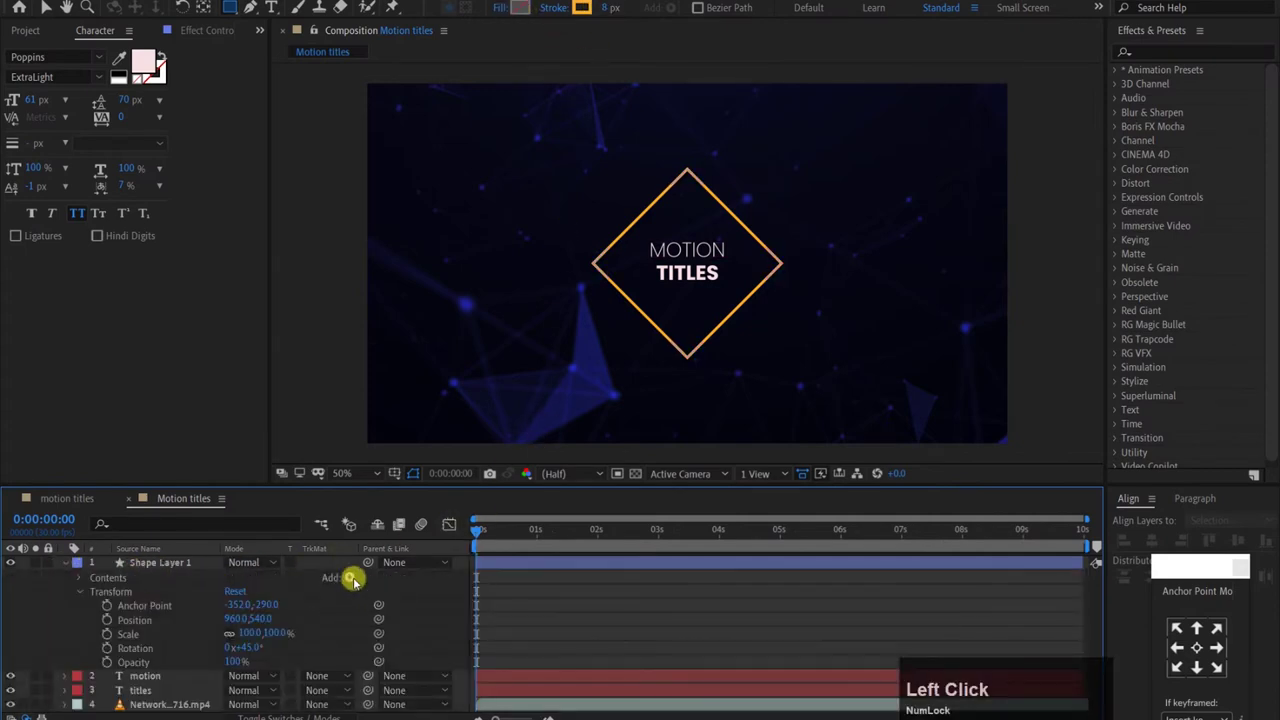
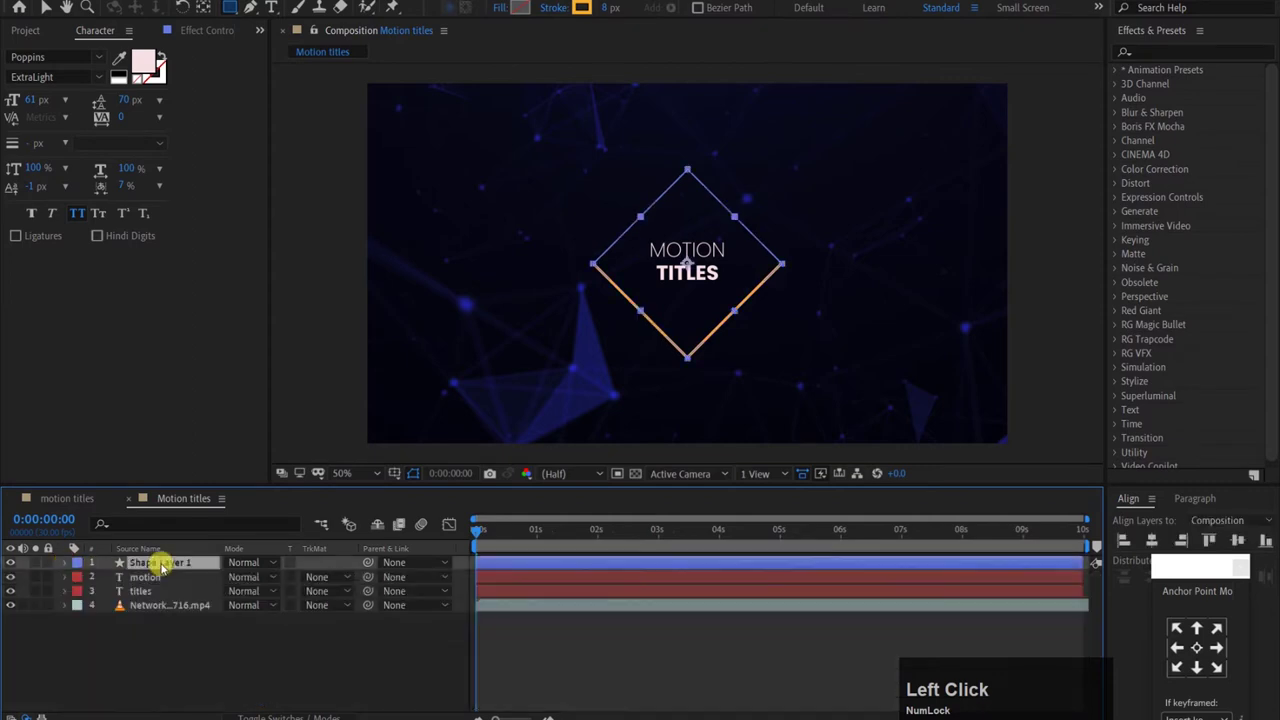
pyautogui.press('ctrl+d')
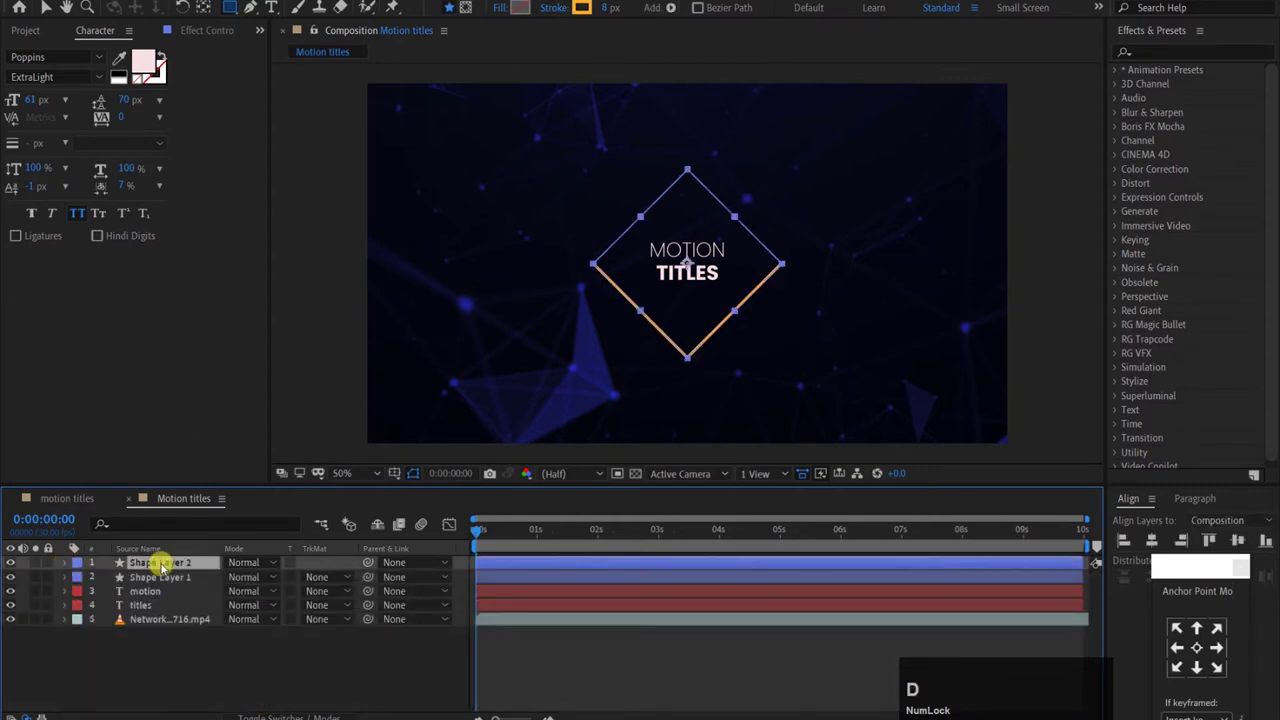
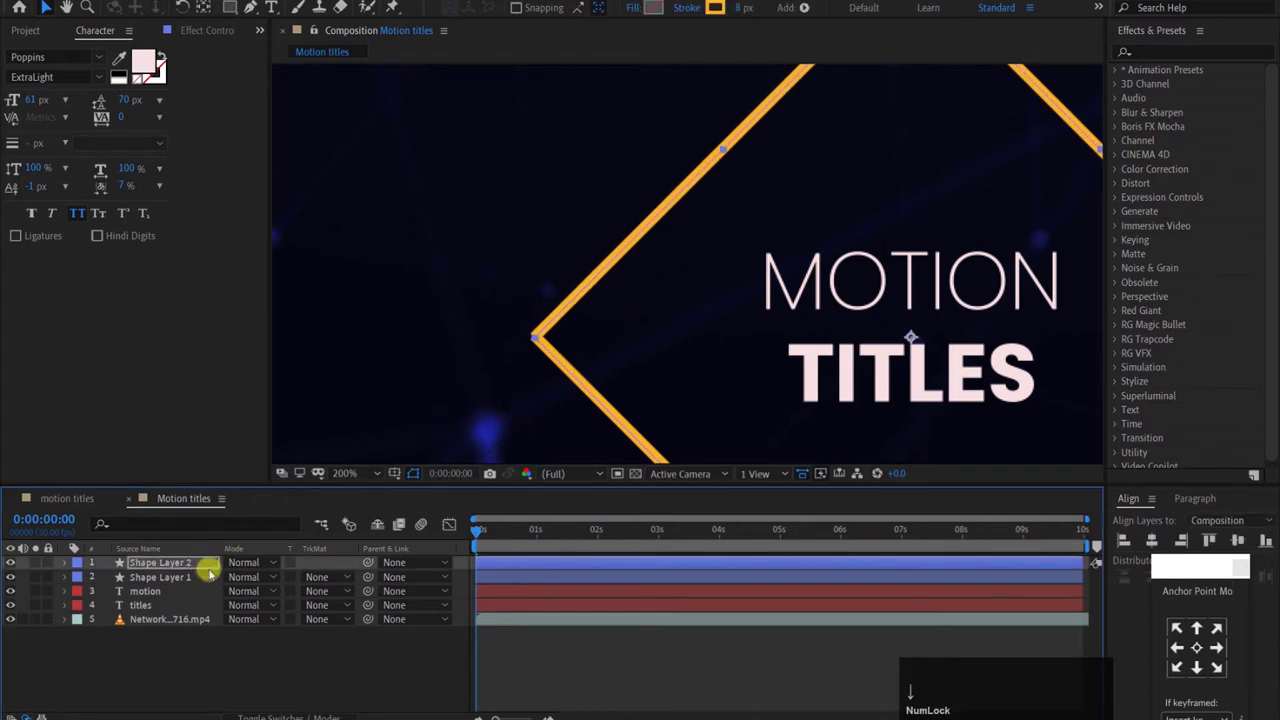
# Step: Select Shape Layer 1 and then Shape Layer 2 to inspect the two diamond halves
pyautogui.press('Down')
pyautogui.click(209, 590)
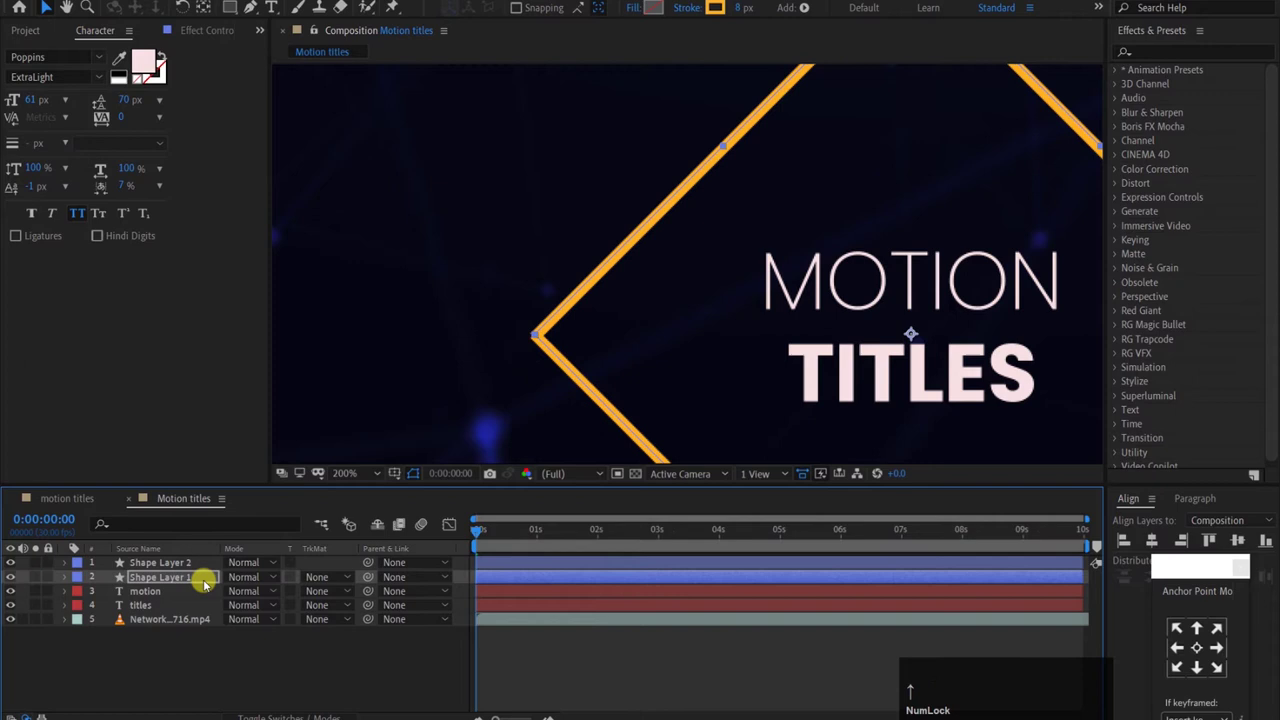
pyautogui.press('Up')
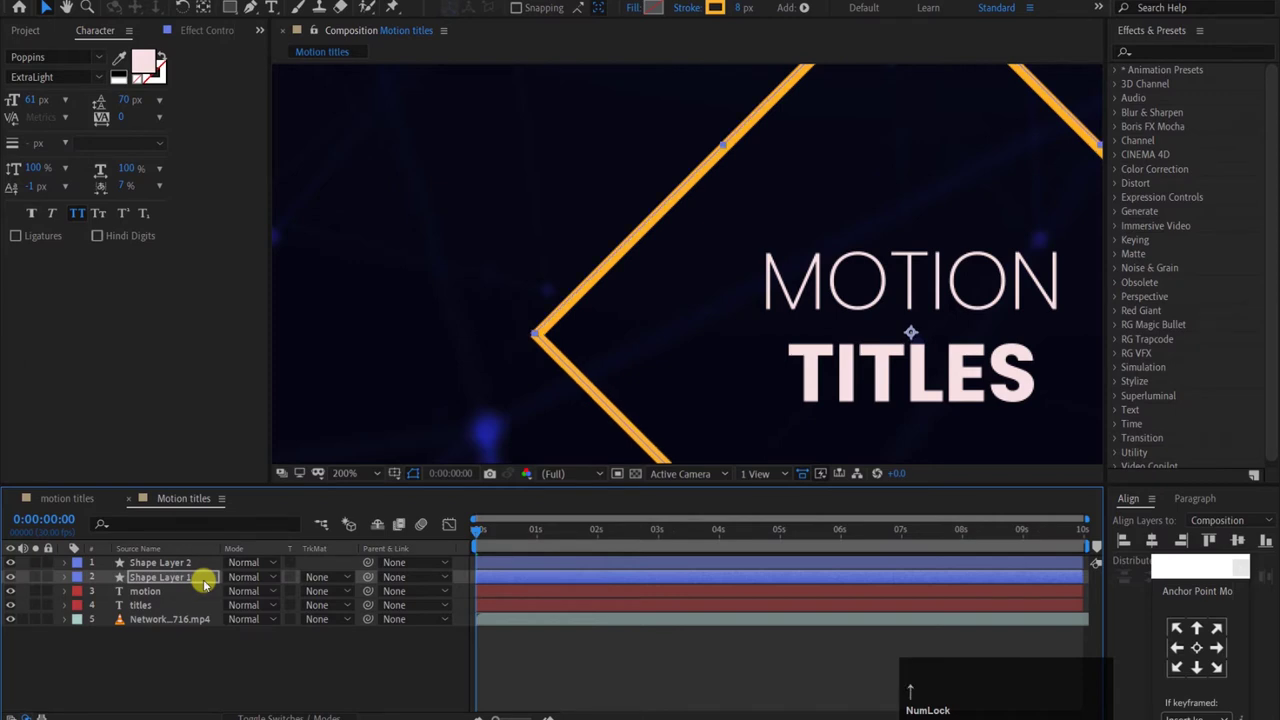
pyautogui.click(191, 574)
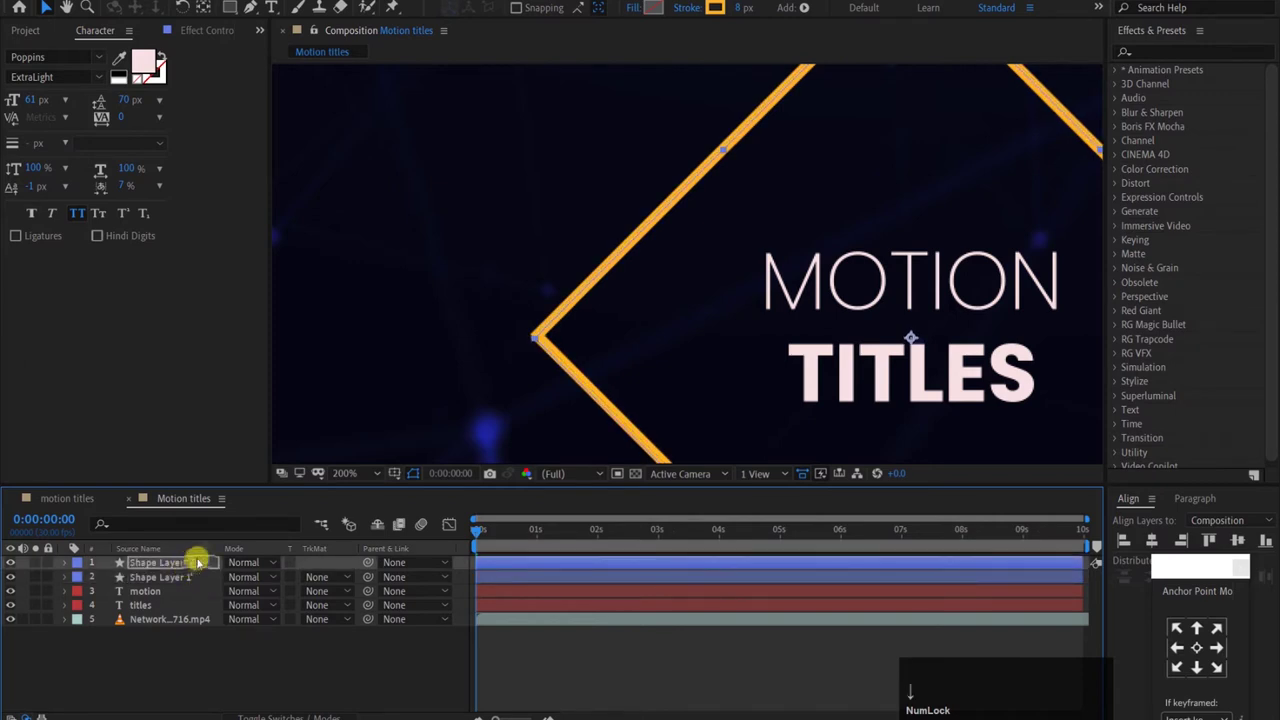
pyautogui.scroll(-3)
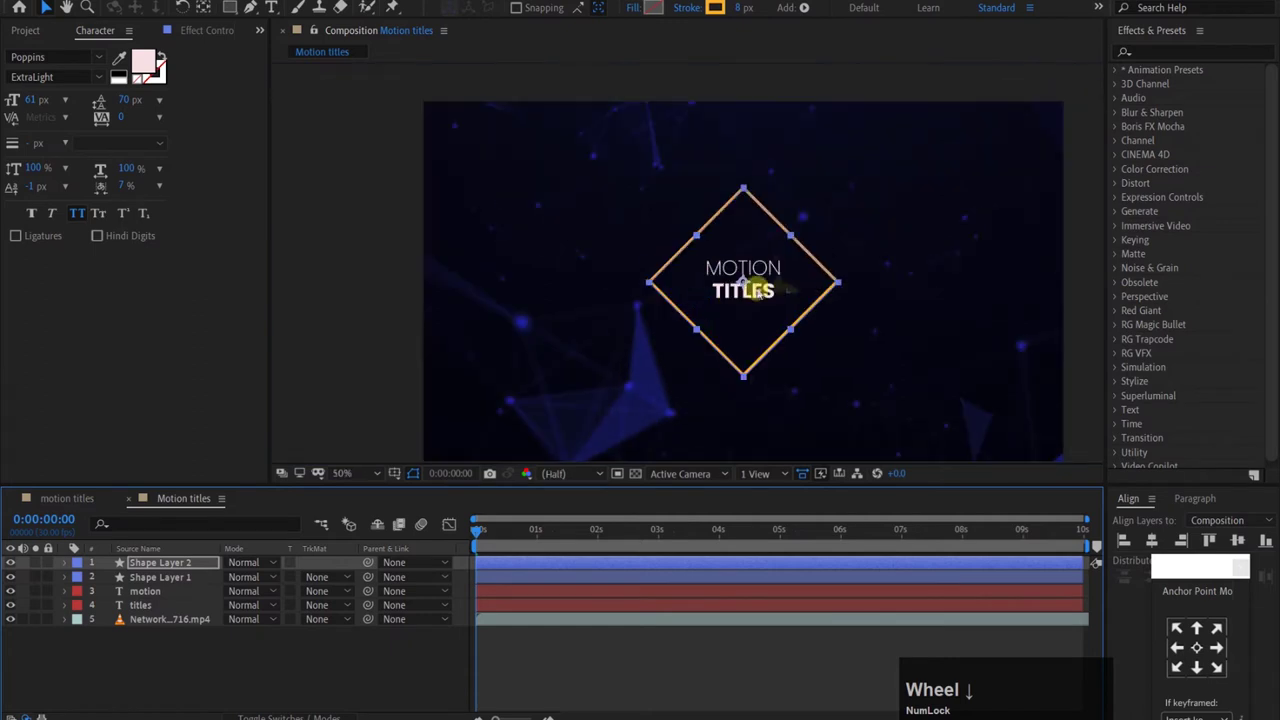
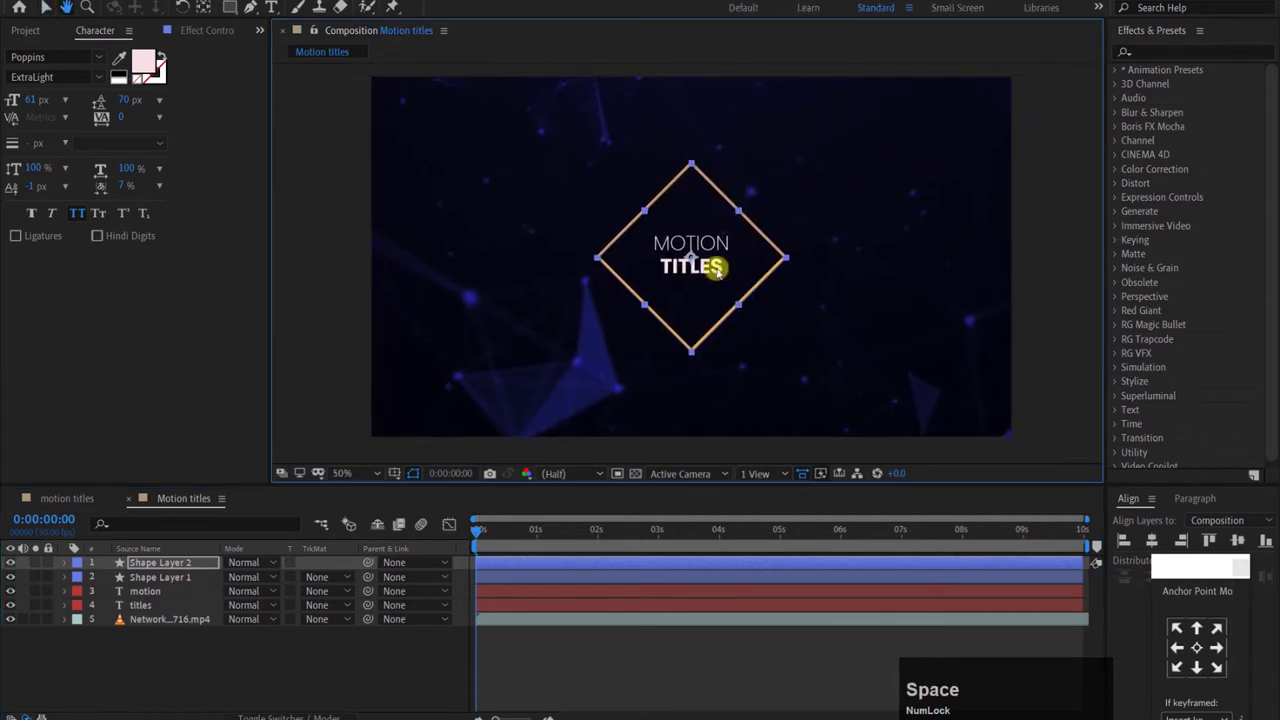
pyautogui.scroll(3)
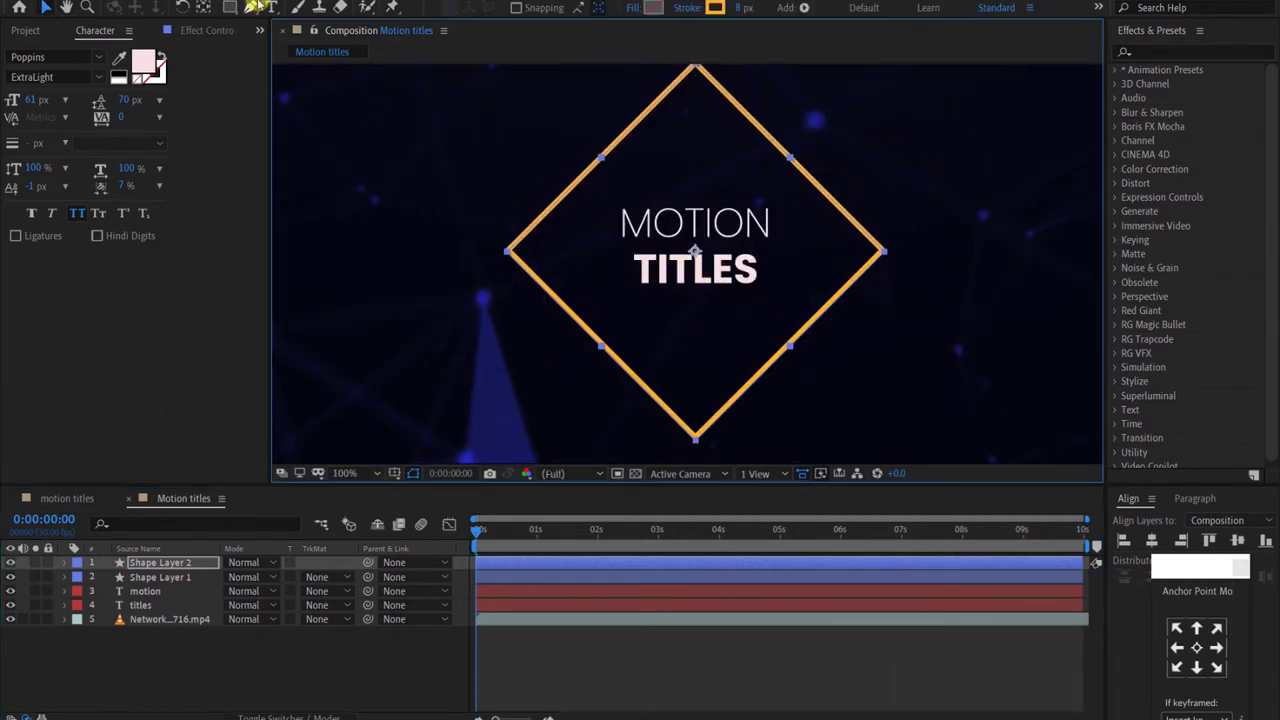
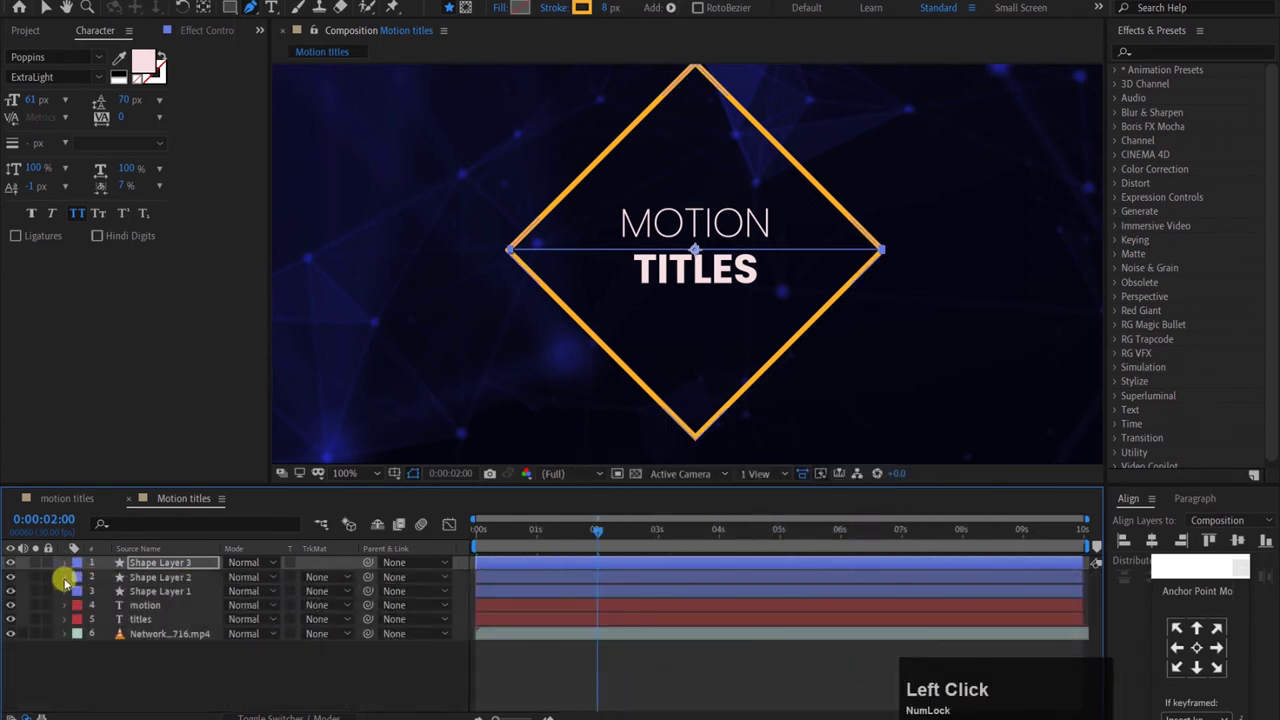
# Step: Keyframe Shape Layer 2's Trim Paths Start at 50% at the 2-second mark
pyautogui.click(87, 611)
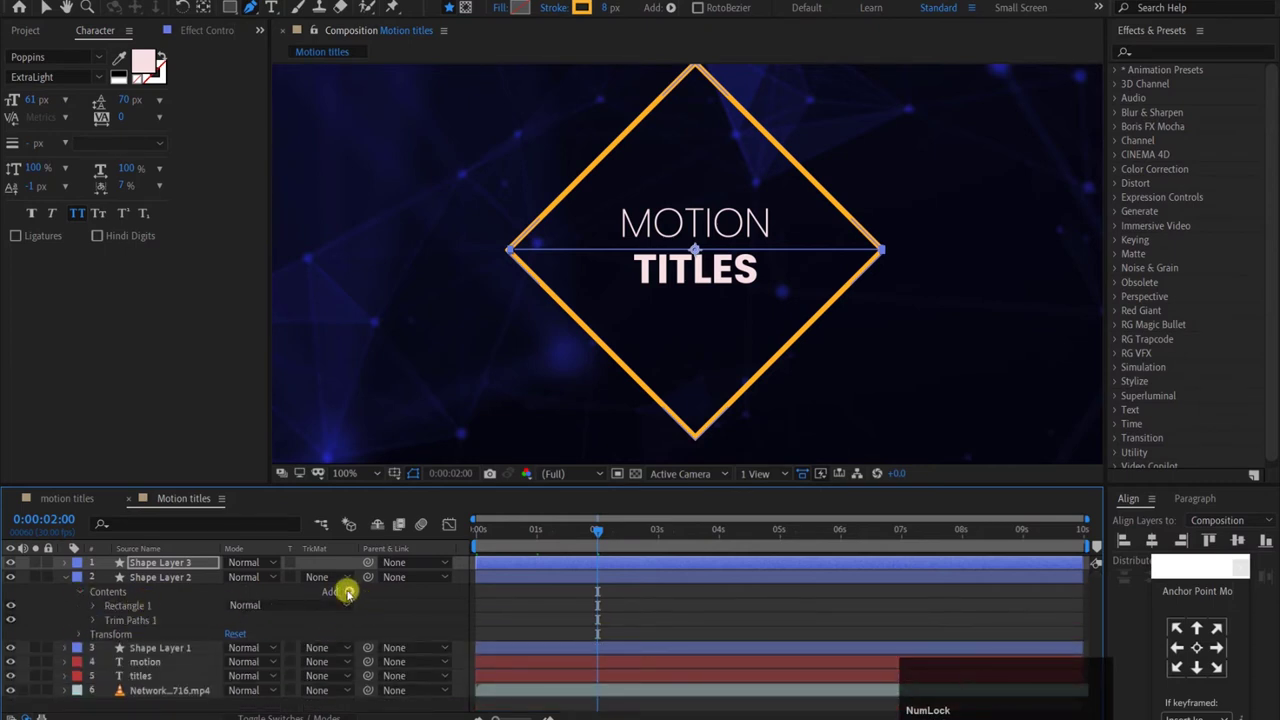
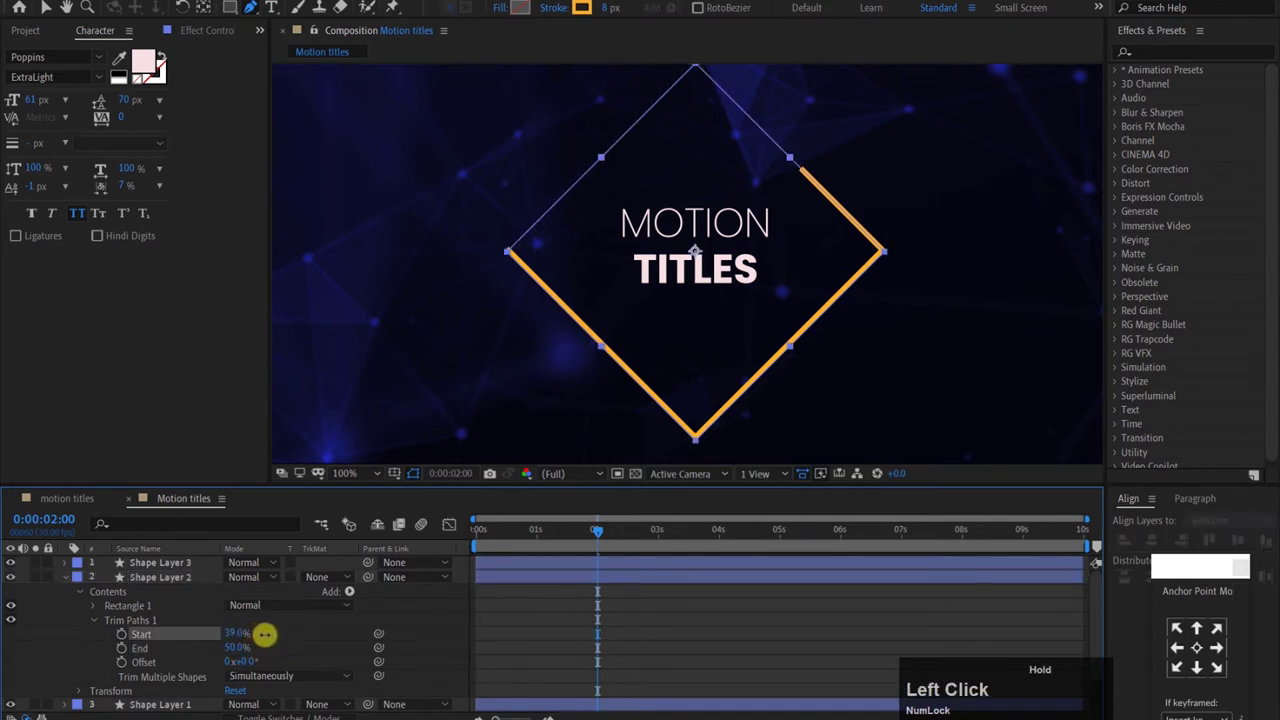
pyautogui.write('50')
pyautogui.click(284, 640)
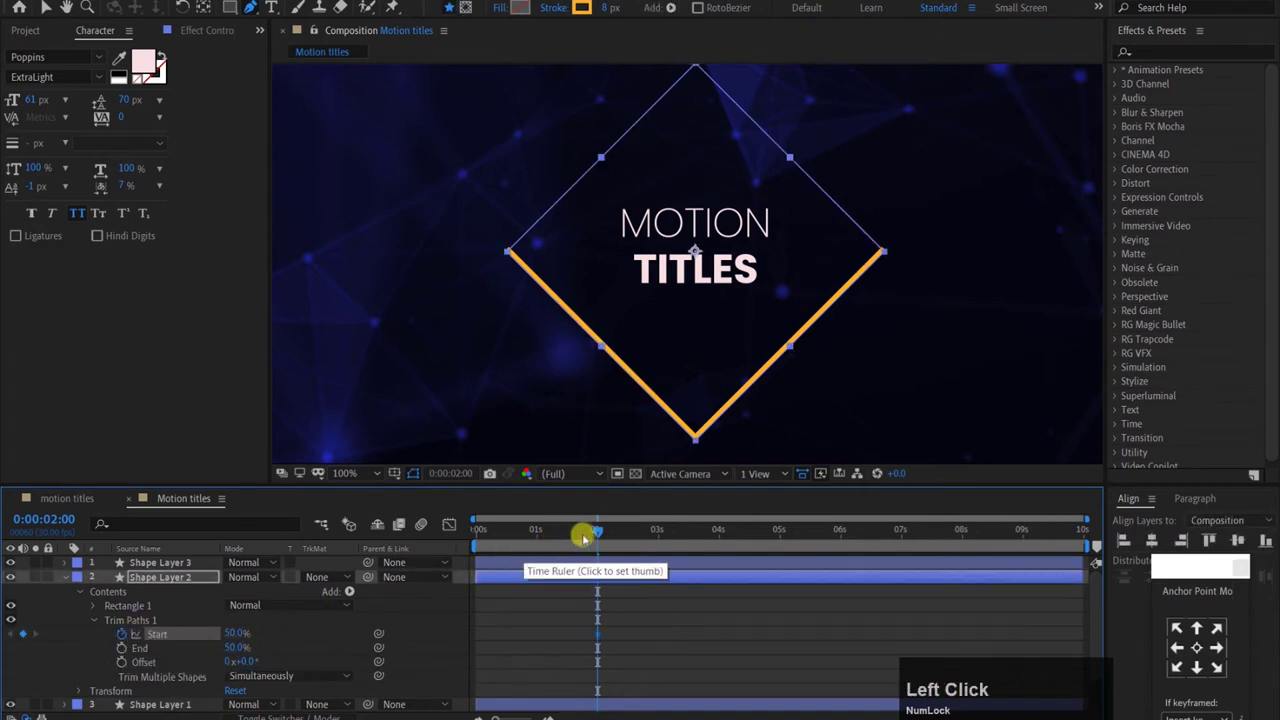
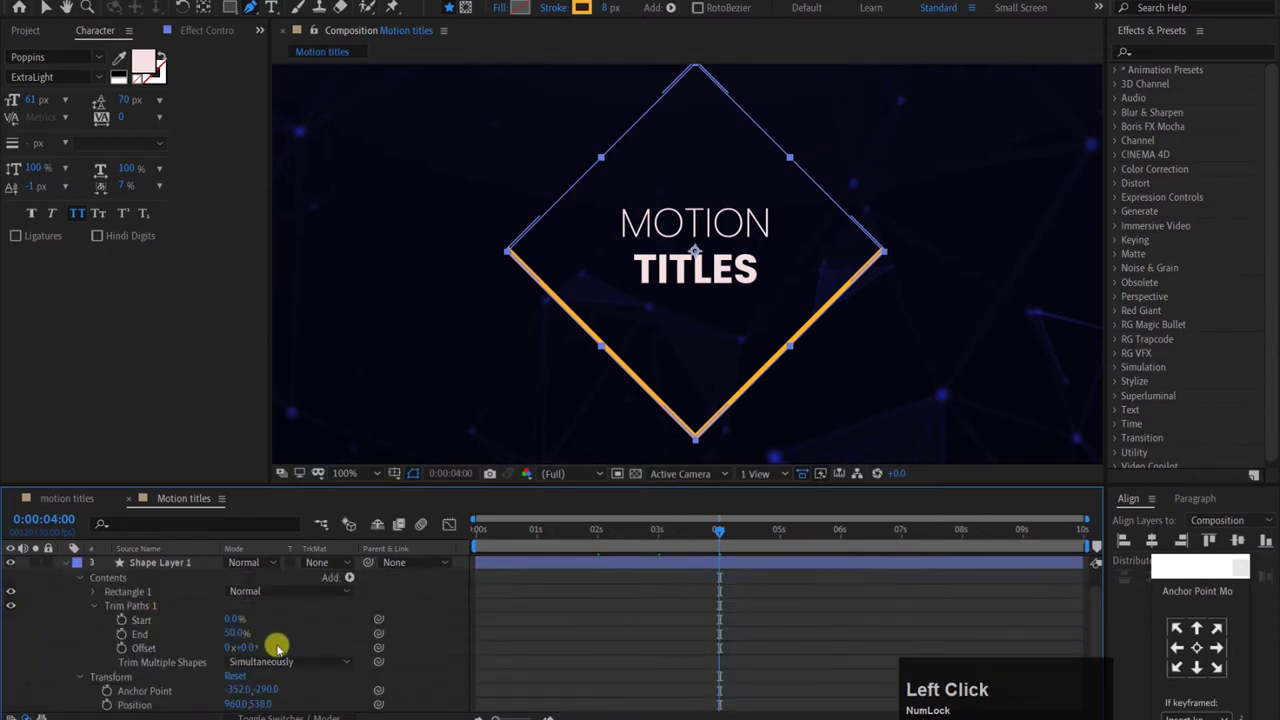
# Step: Keyframe Shape Layer 1's Trim Paths End to 50% by 3s and Start to 50% by 4s
pyautogui.click(730, 540)
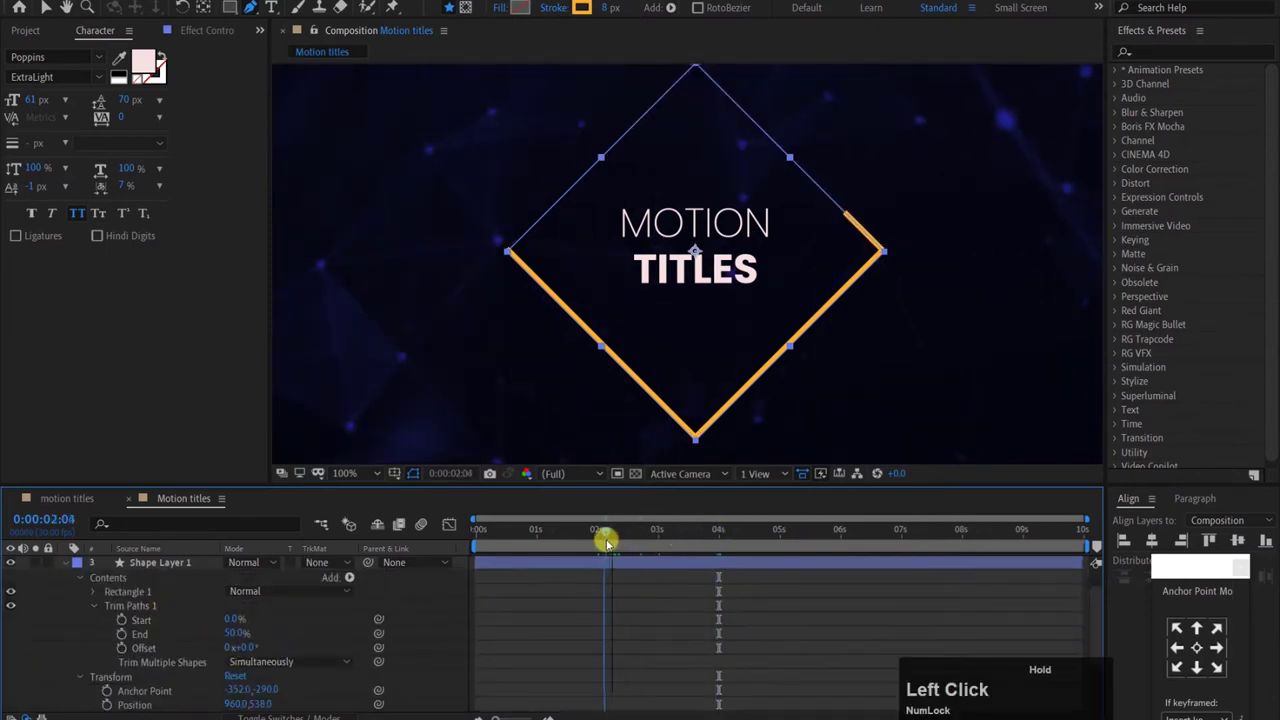
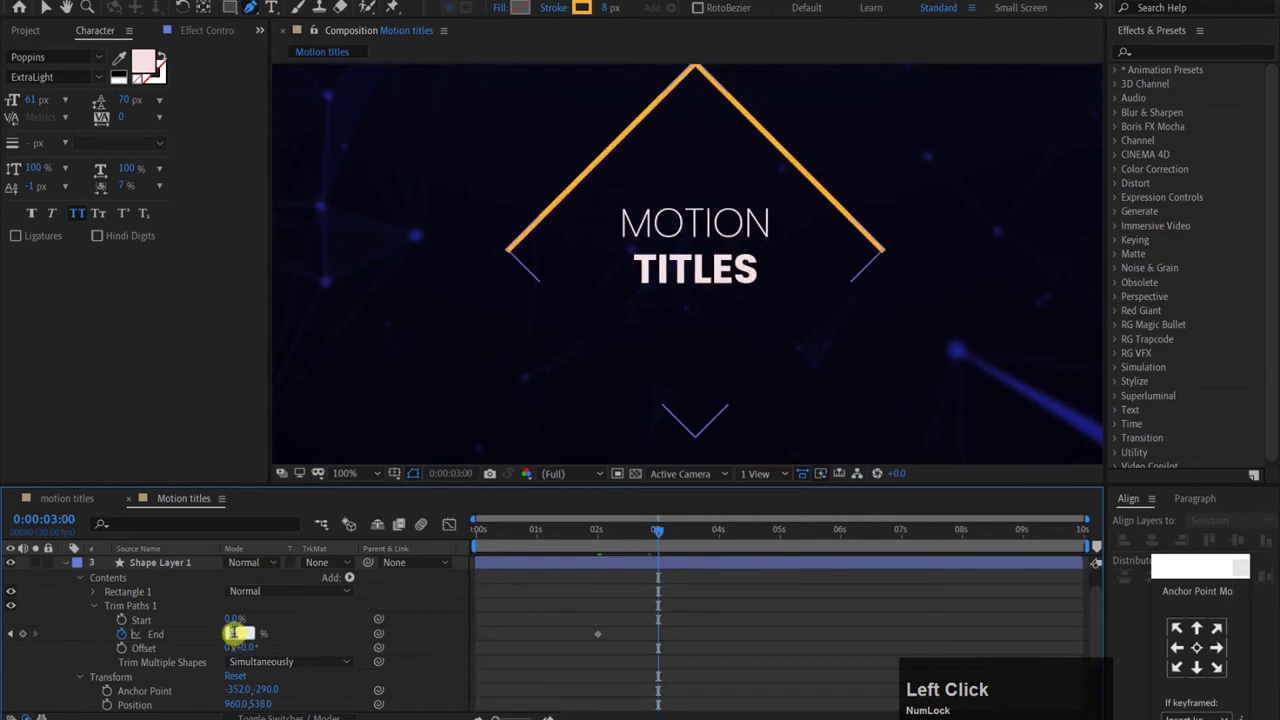
pyautogui.write('5')
pyautogui.click(307, 640)
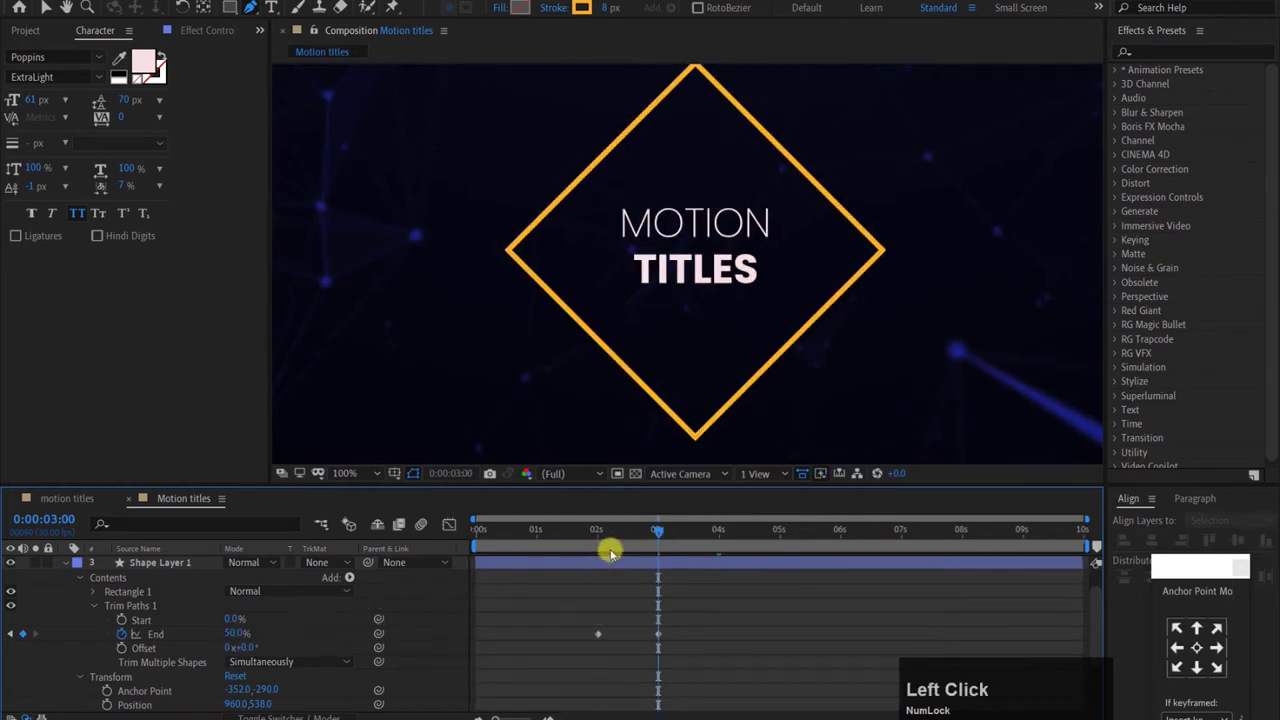
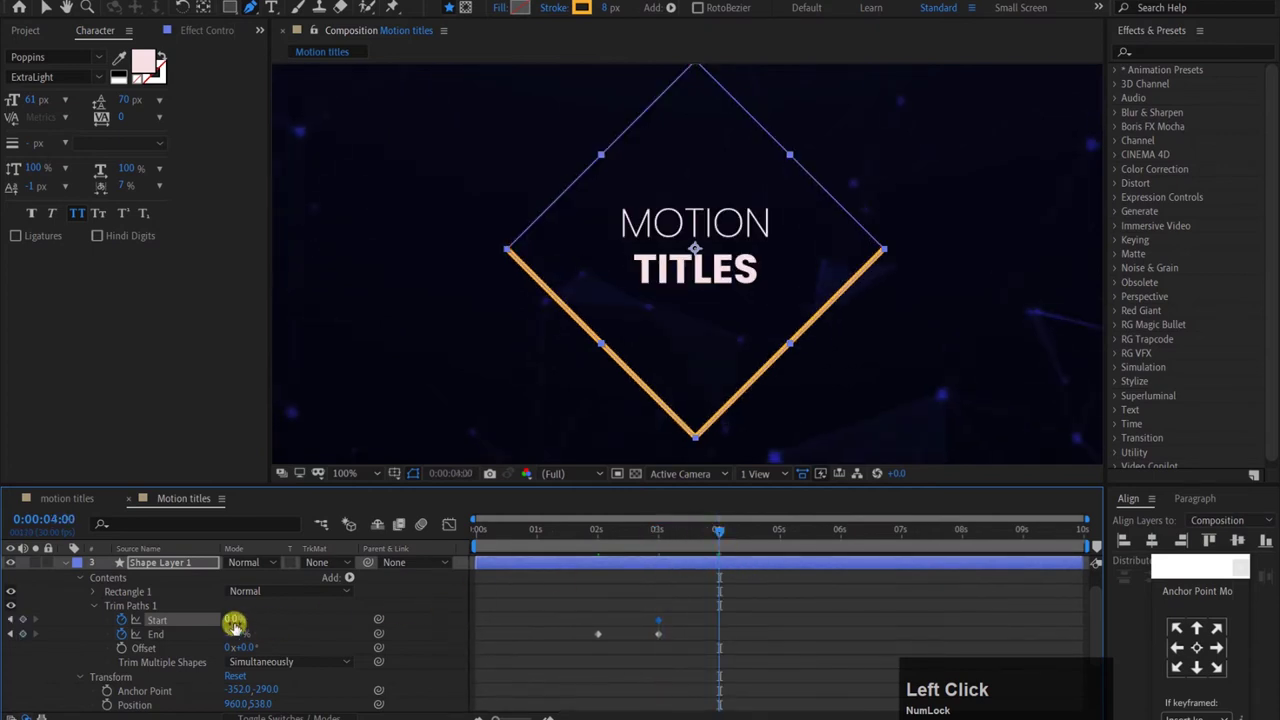
pyautogui.write('50')
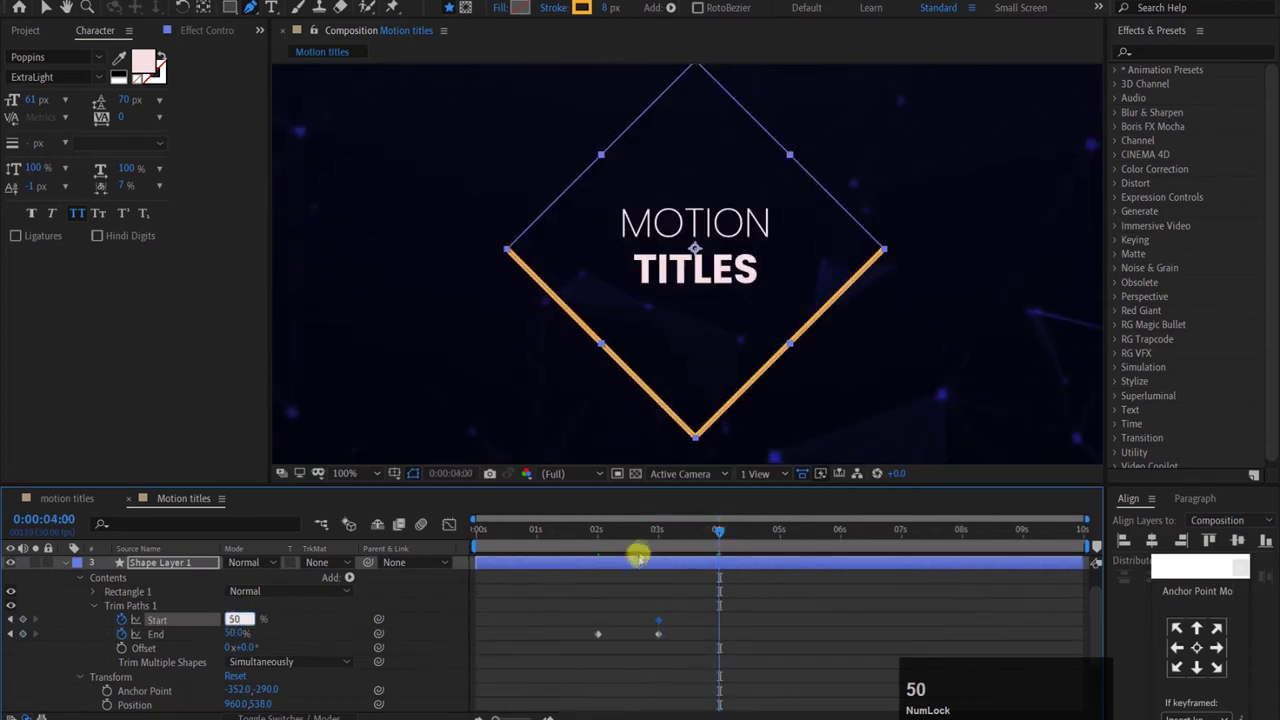
pyautogui.click(326, 632)
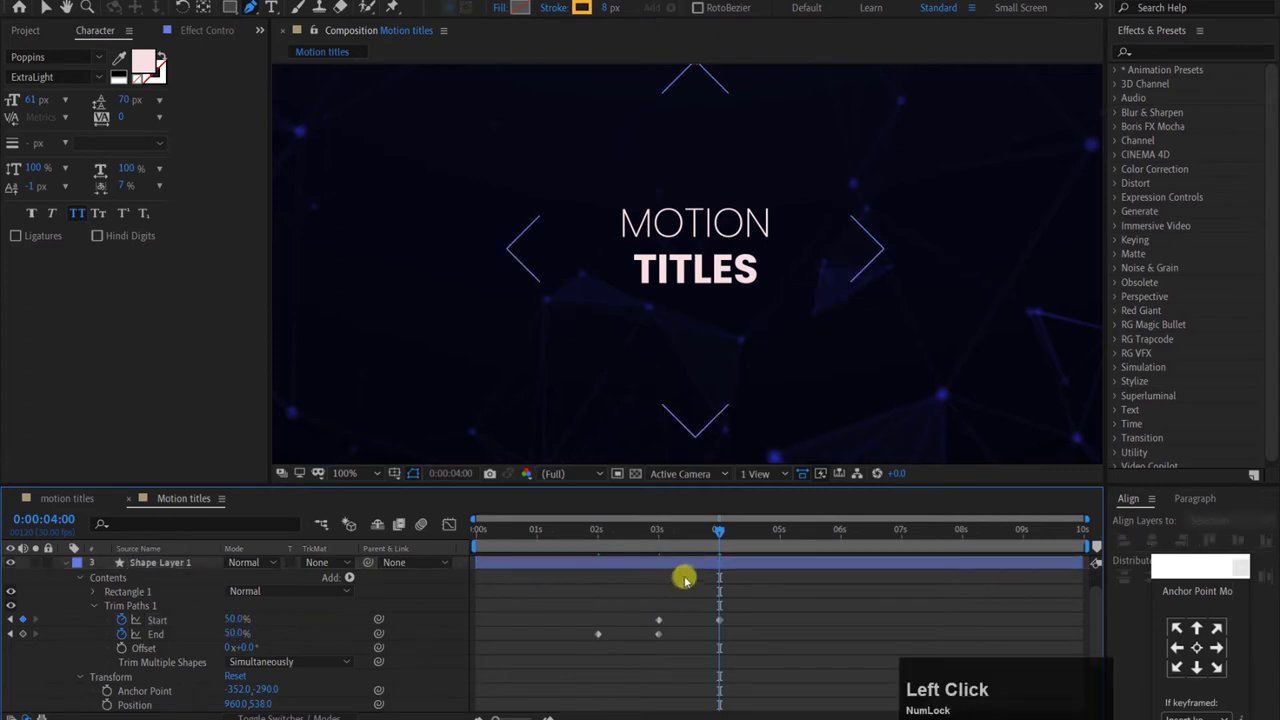
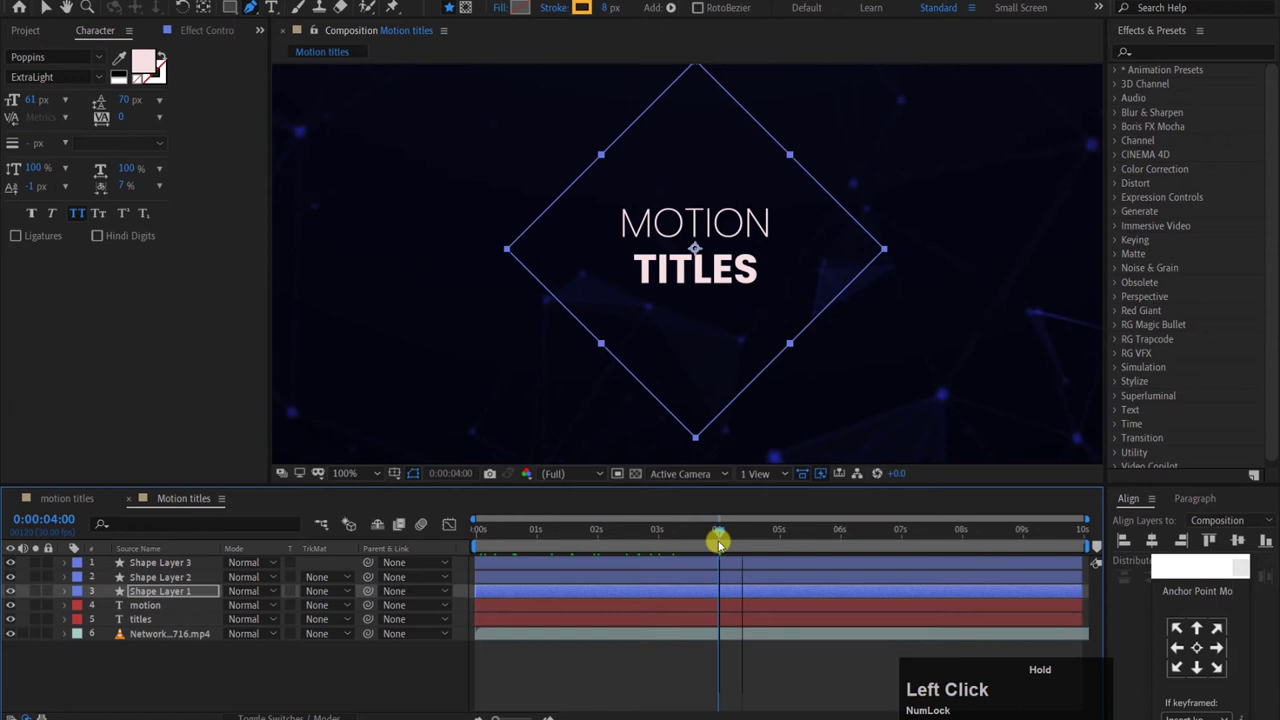
# Step: Preview the diamond animation and add an End keyframe on Shape Layer 3 near 4s
pyautogui.press('space')
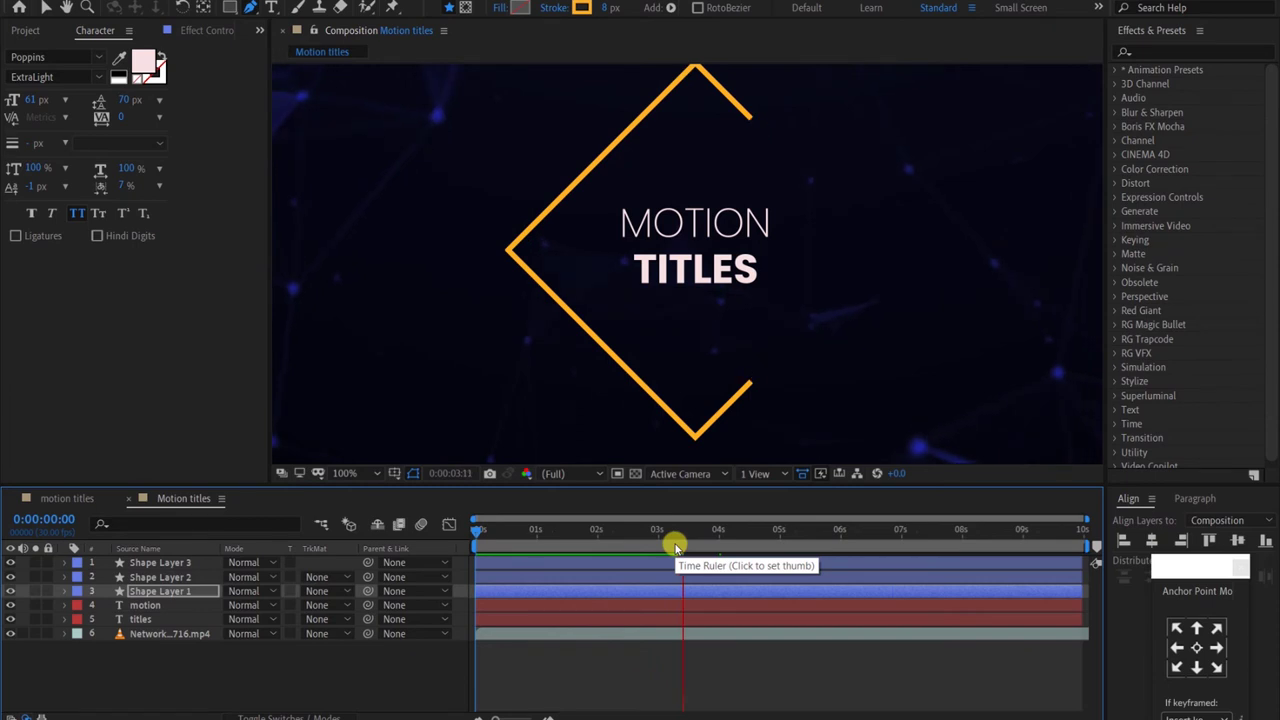
pyautogui.click(738, 540)
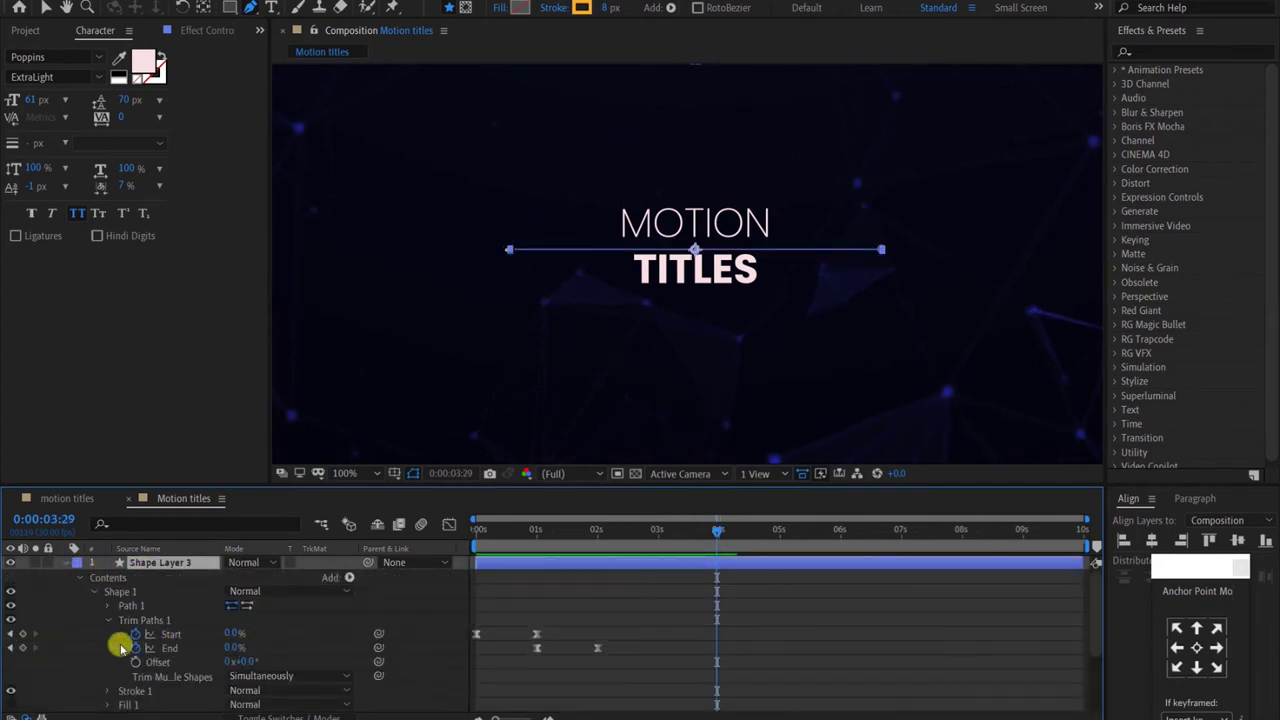
pyautogui.click(28, 657)
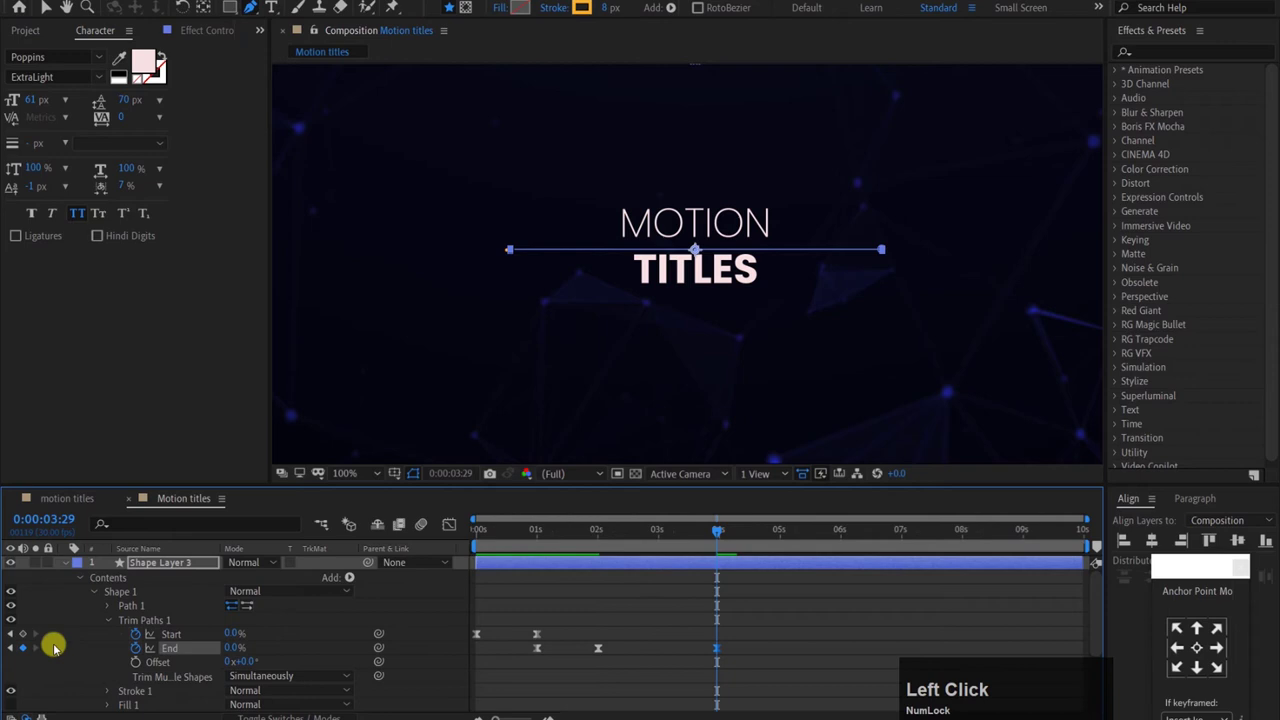
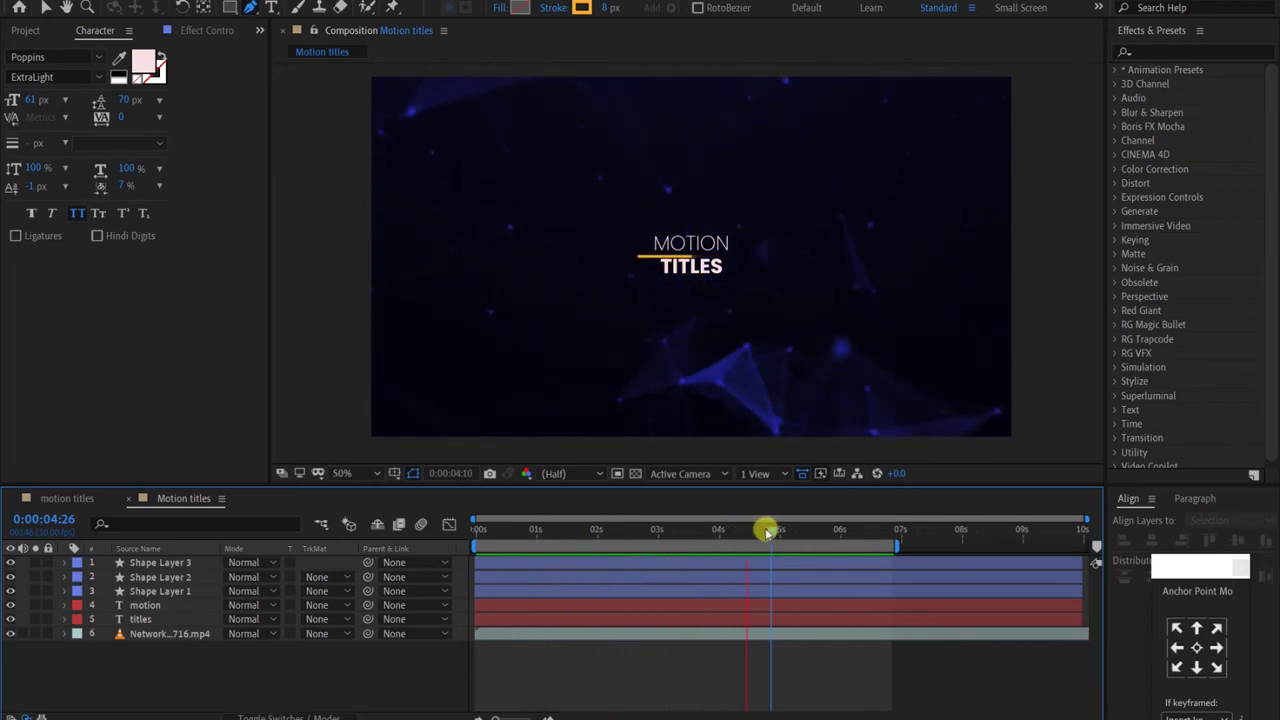
# Step: Reveal Position on the motion and titles layers and set the time just under 1s
pyautogui.click(774, 538)
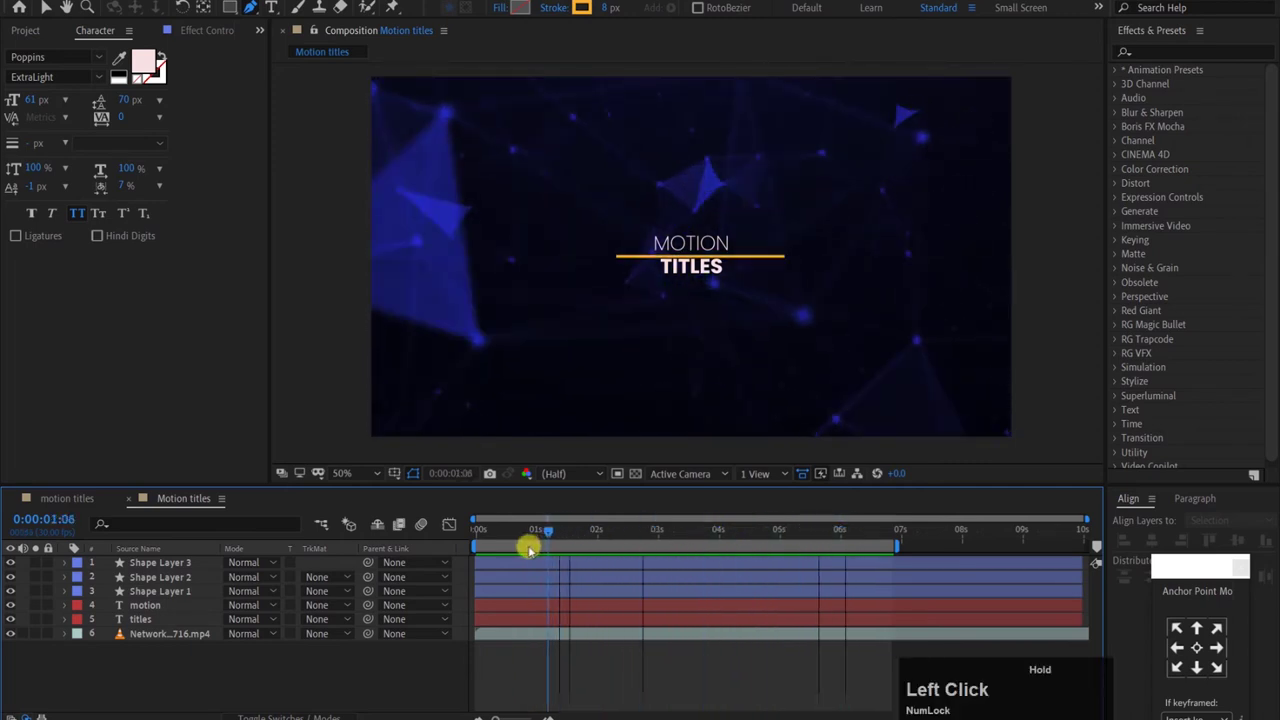
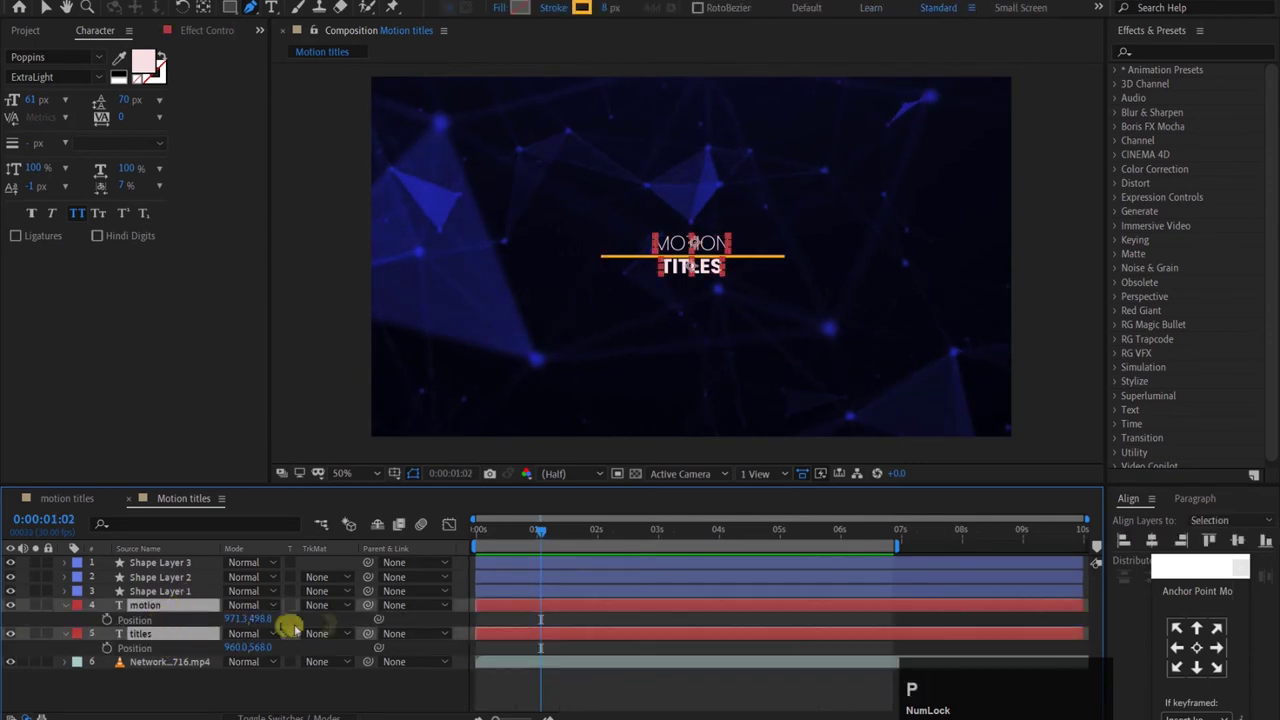
pyautogui.press('p')
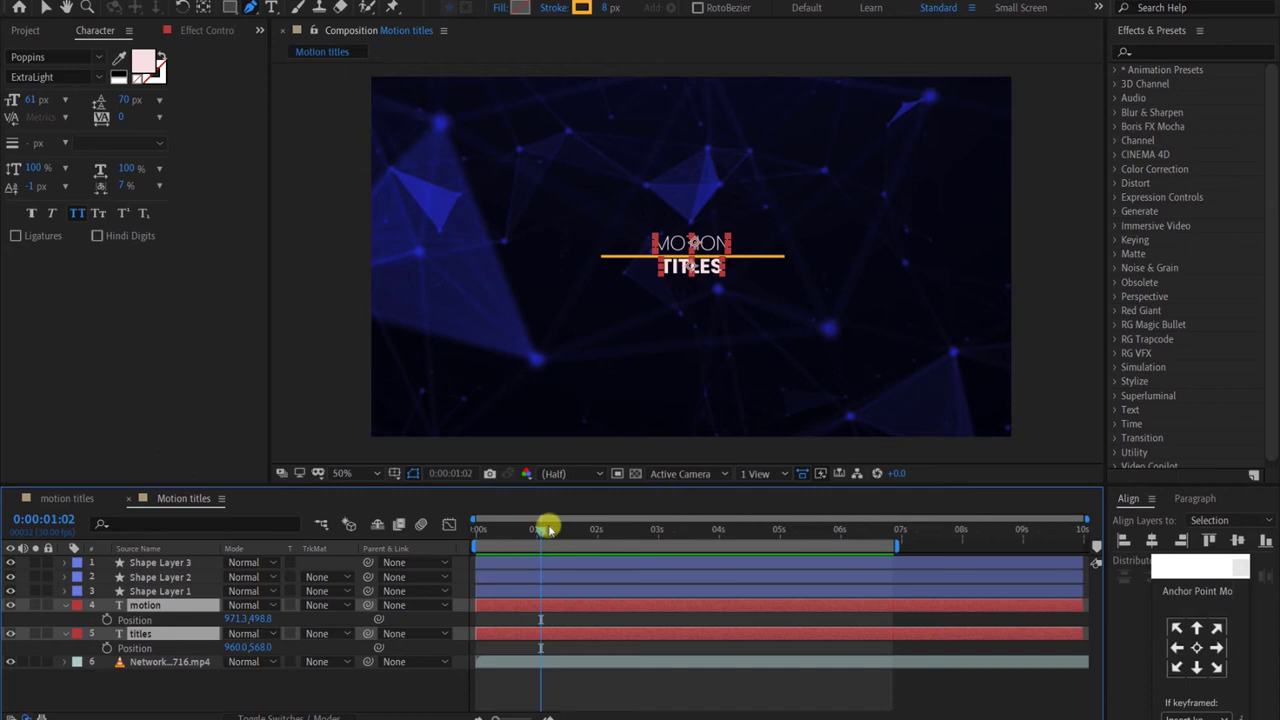
pyautogui.click(528, 543)
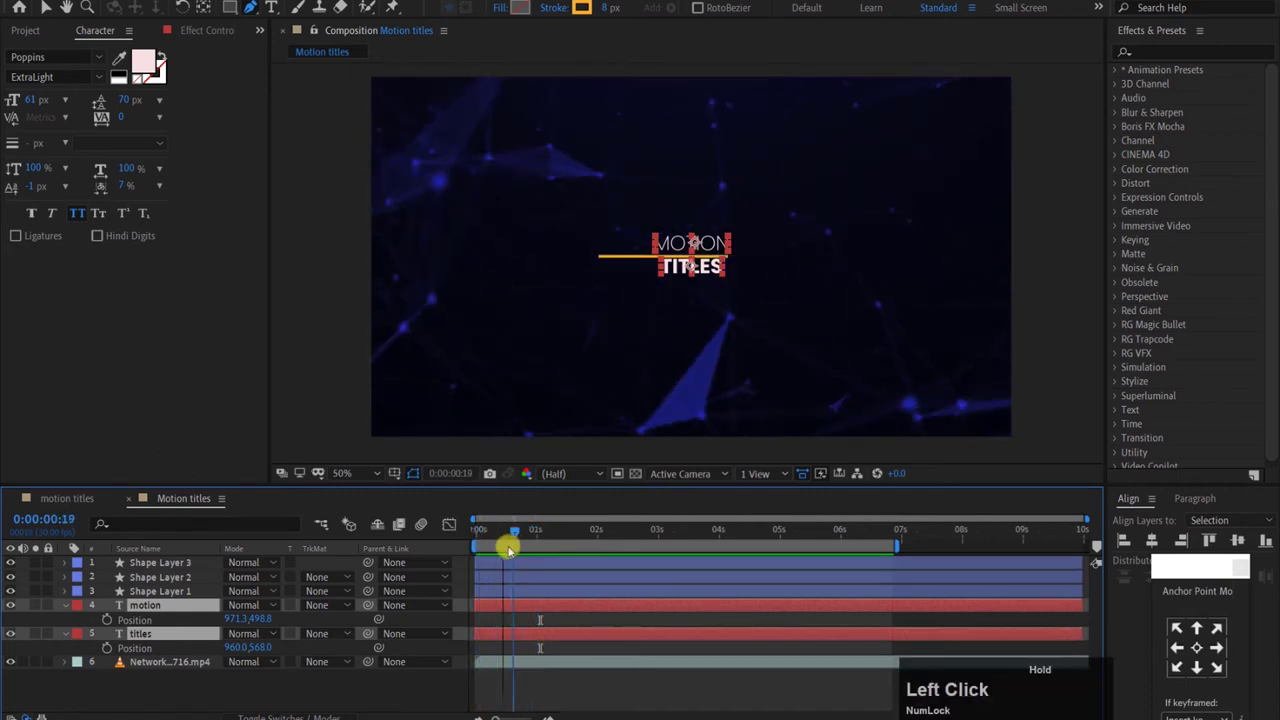
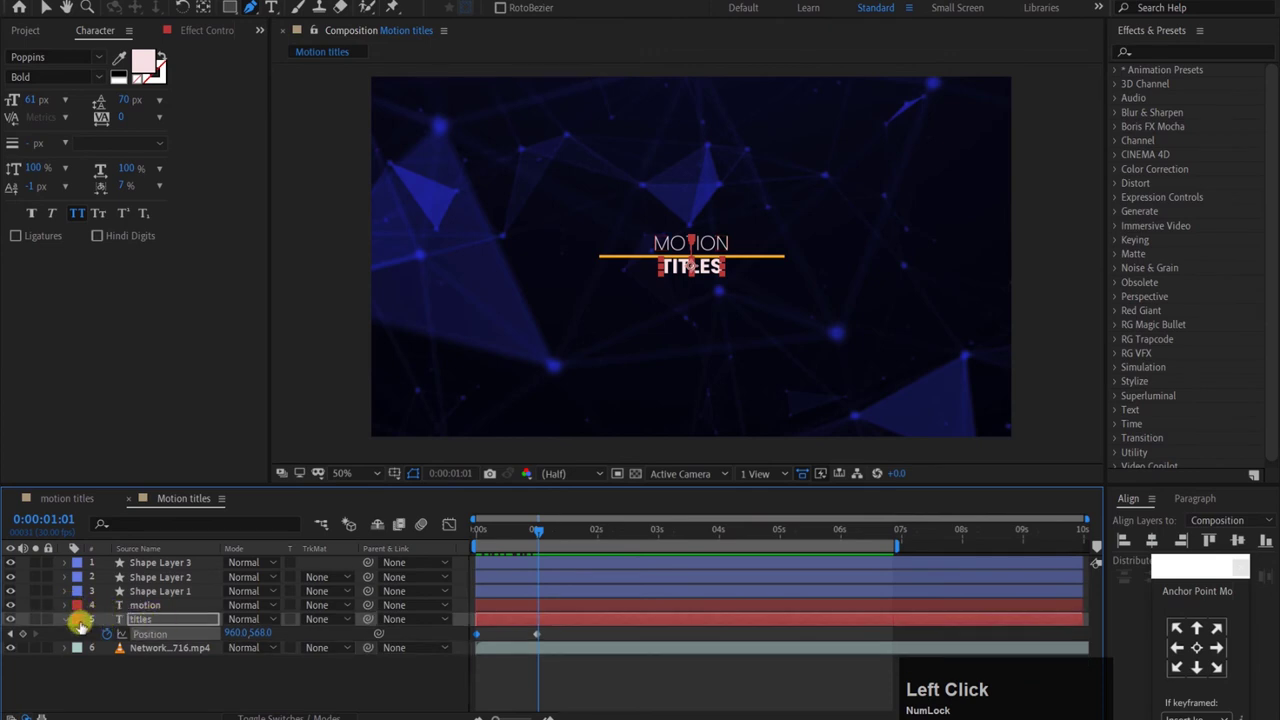
# Step: Precompose the motion text layer as a nested composition named 'text 1'
pyautogui.click(68, 625)
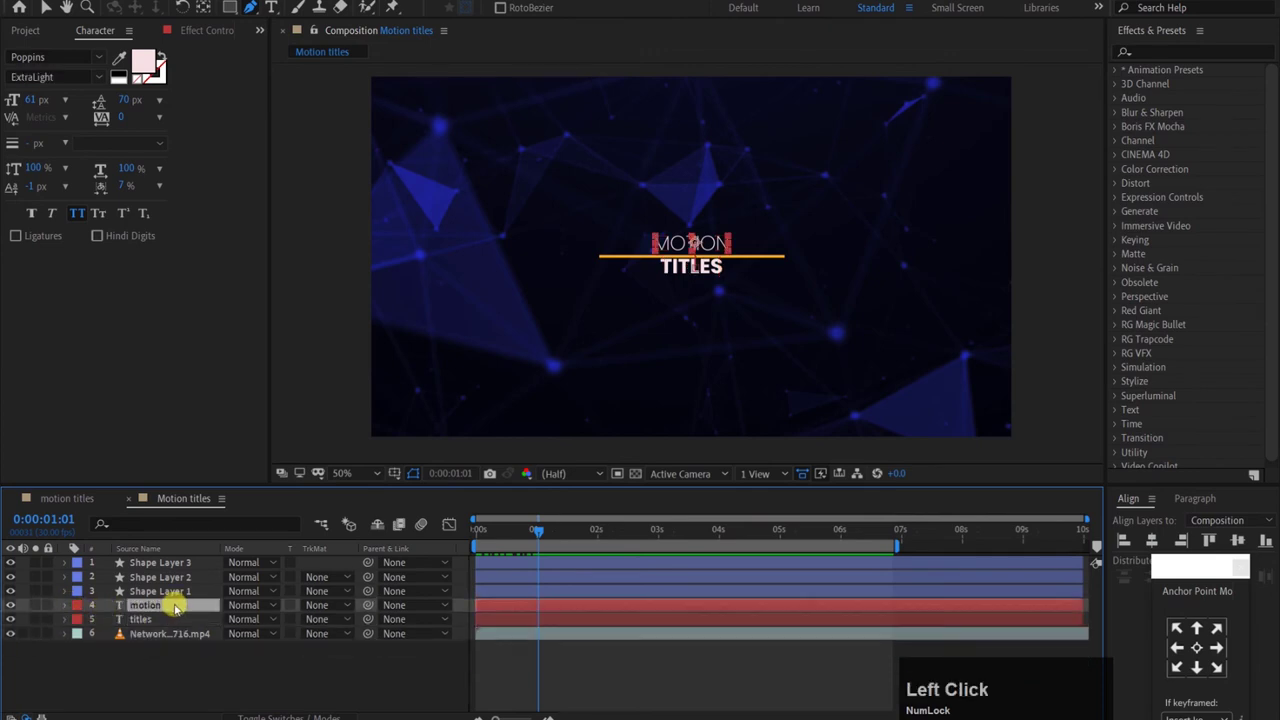
pyautogui.press('ctrl+shift+c')
pyautogui.write('text')
pyautogui.press('space')
pyautogui.press('1')
pyautogui.press('Return')
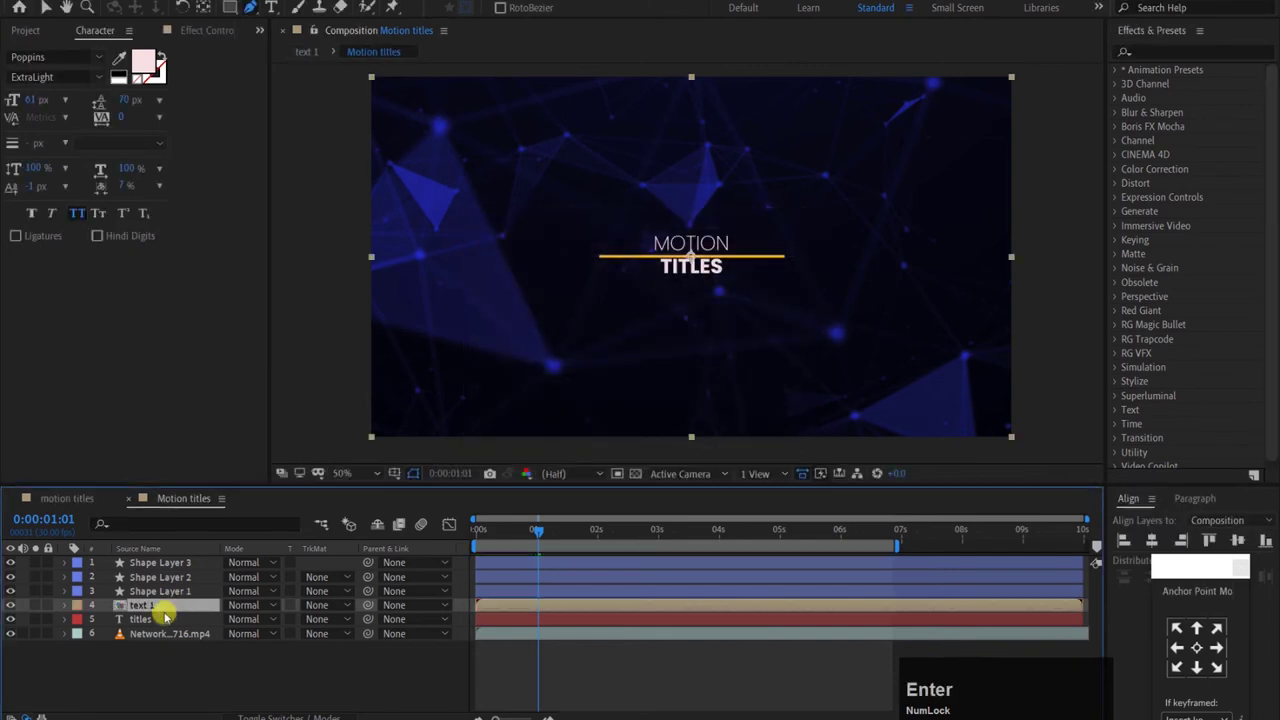
# Step: Precompose the titles text layer as a nested composition named 'text 2'
pyautogui.click(167, 630)
pyautogui.press('ctrl+shift+c')
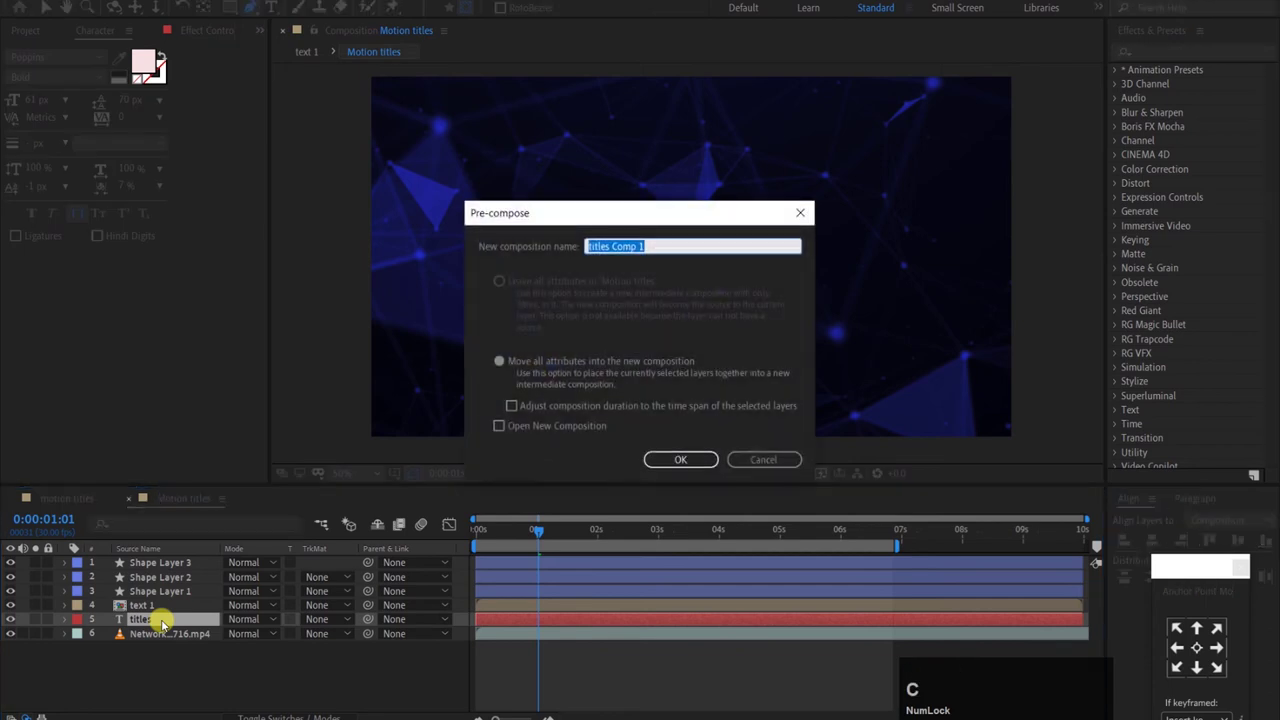
pyautogui.write('text')
pyautogui.press('2')
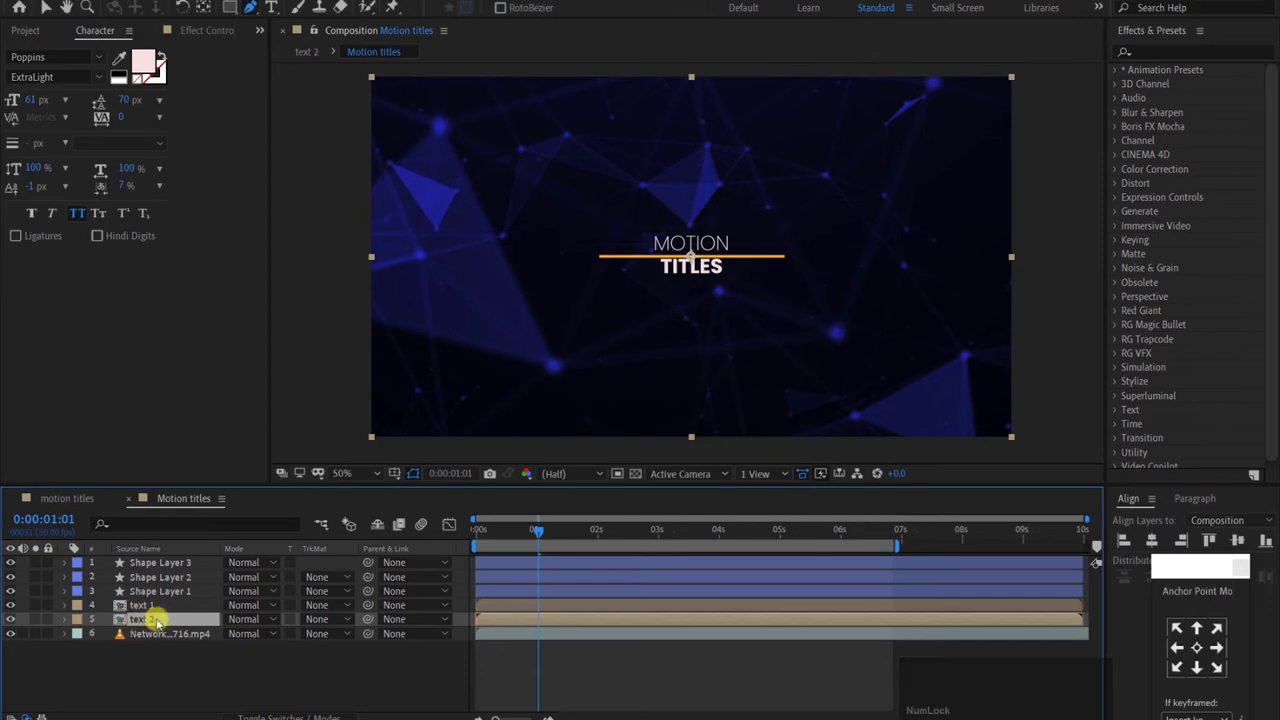
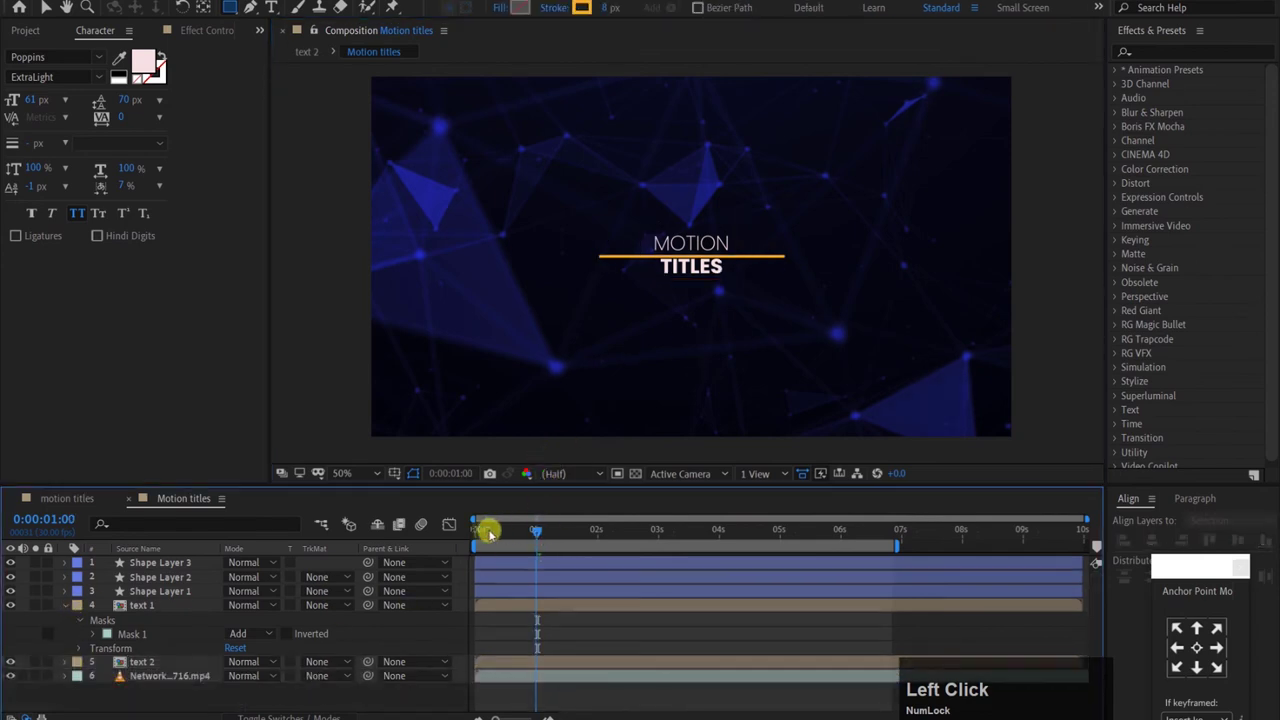
# Step: Preview the title animation, then inspect the text 1 precomposition's Position keyframes
pyautogui.press('space')
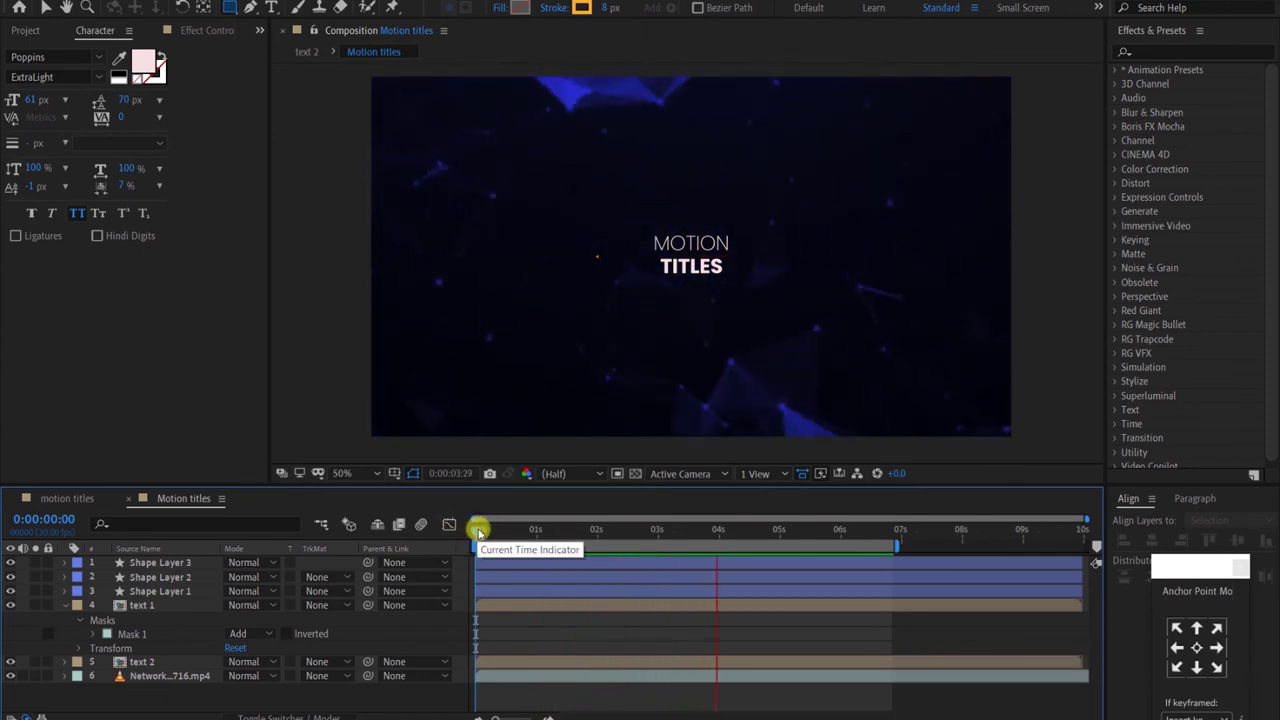
pyautogui.press('space')
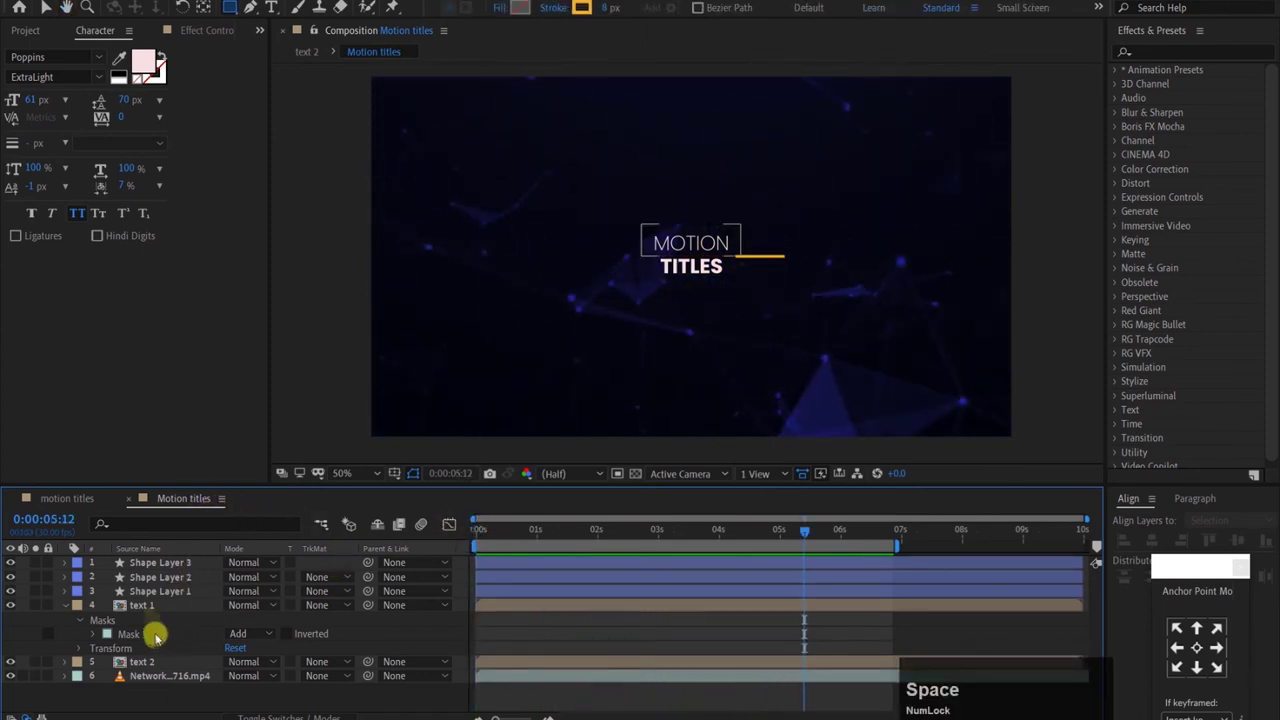
pyautogui.doubleClick(156, 614)
pyautogui.click(508, 571)
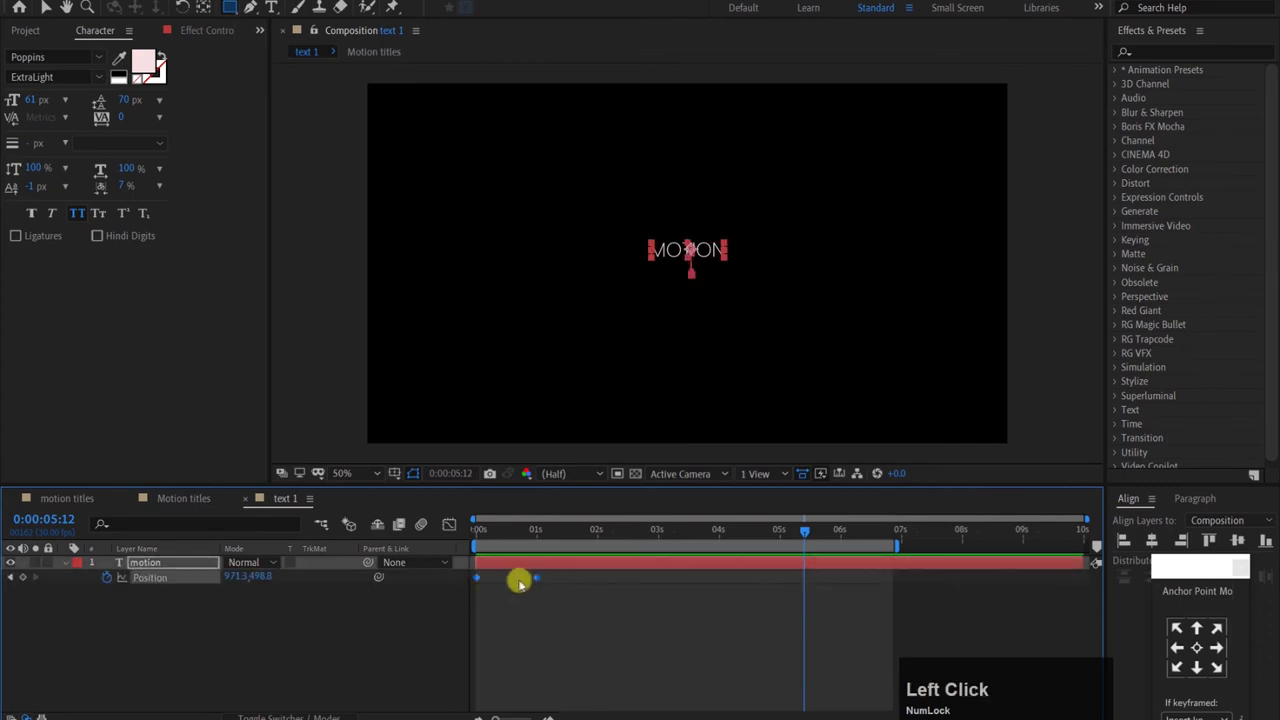
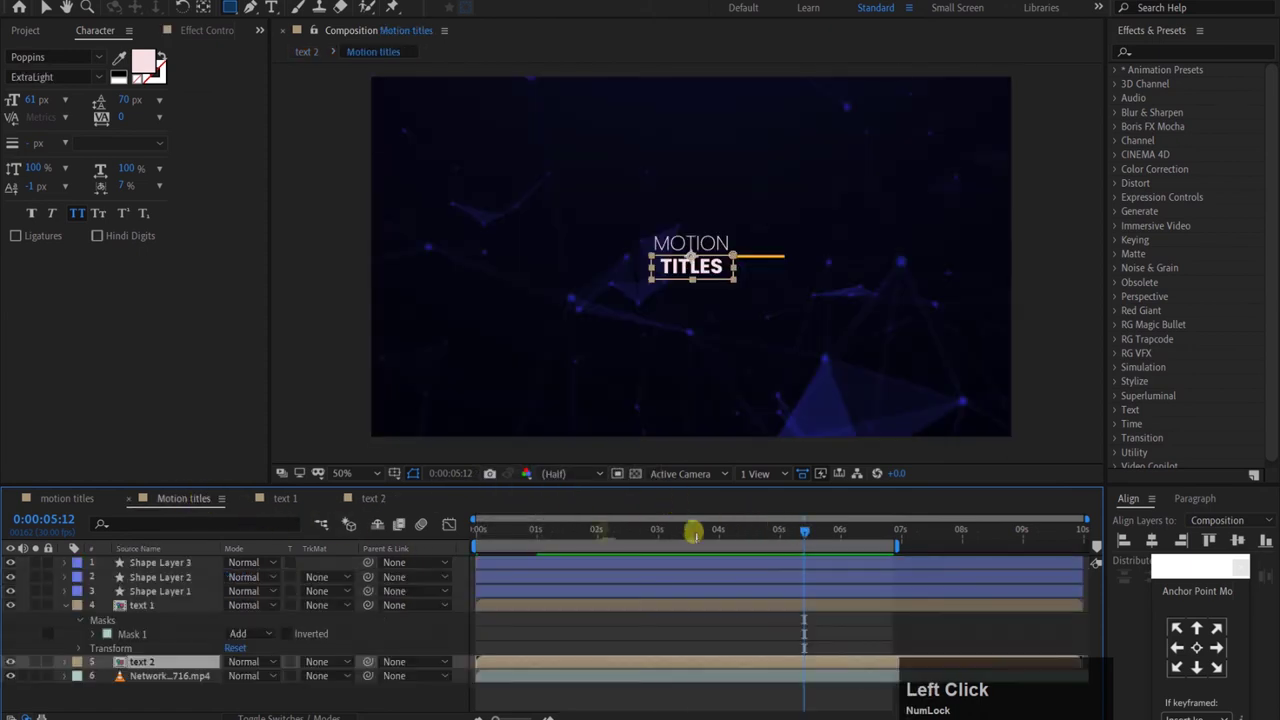
# Step: Preview the animation and review Shape Layer 3's Trim Paths Start/End line animation
pyautogui.press('space')
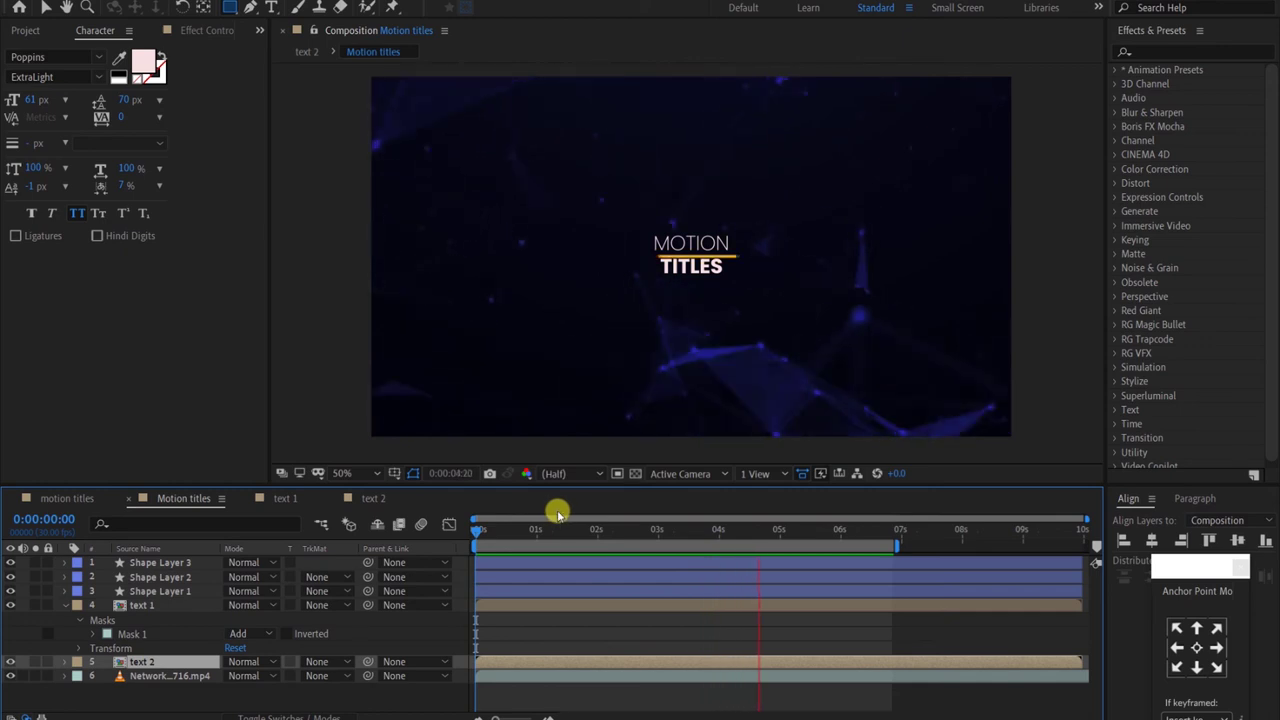
pyautogui.press('space')
pyautogui.click(805, 541)
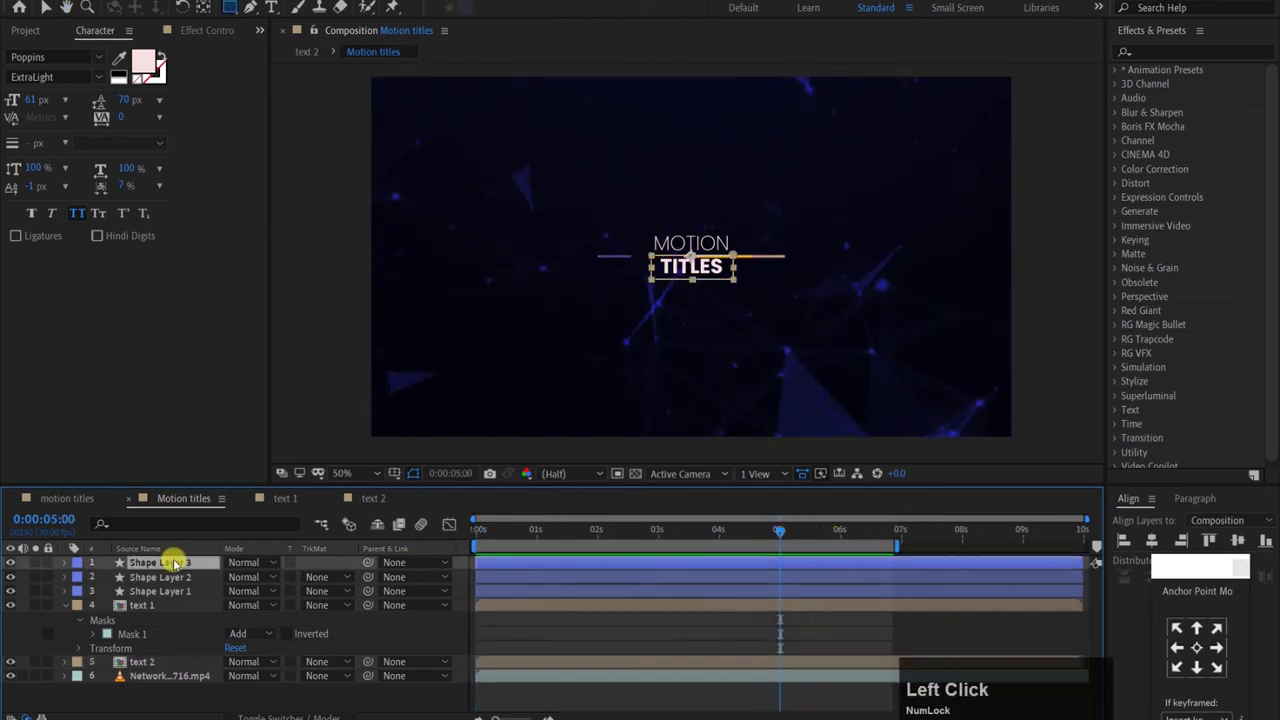
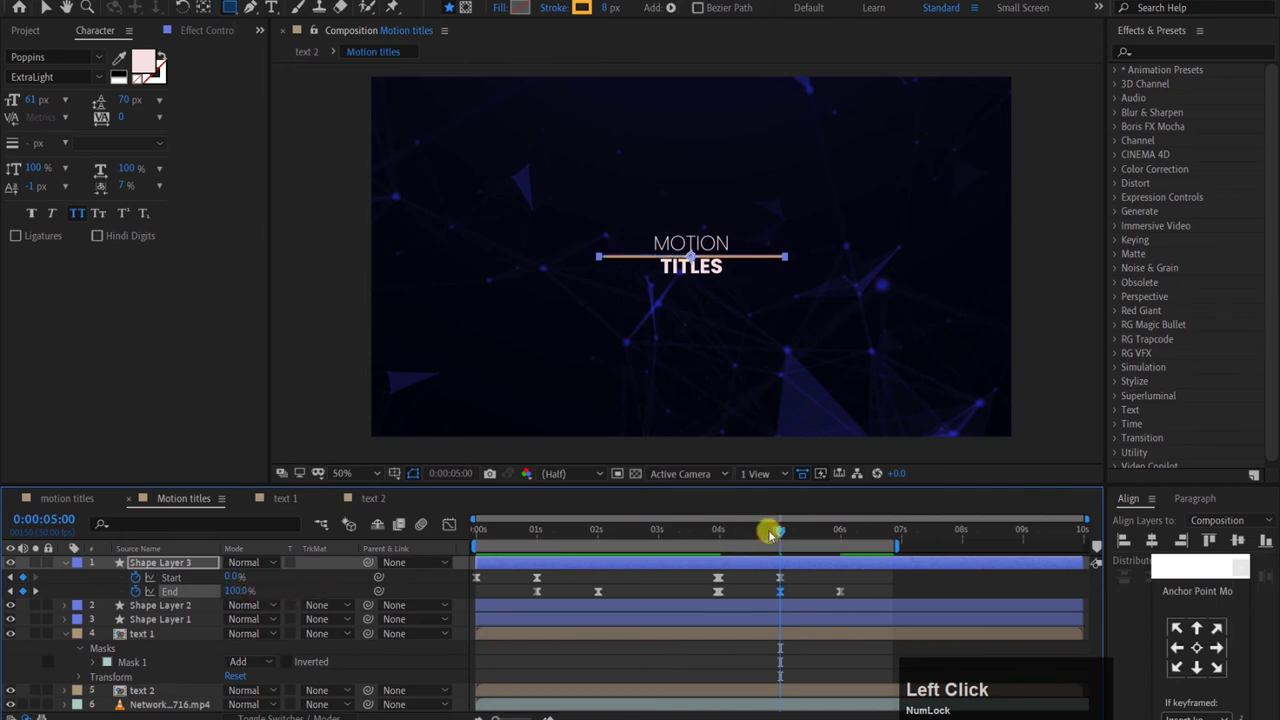
pyautogui.press('space')
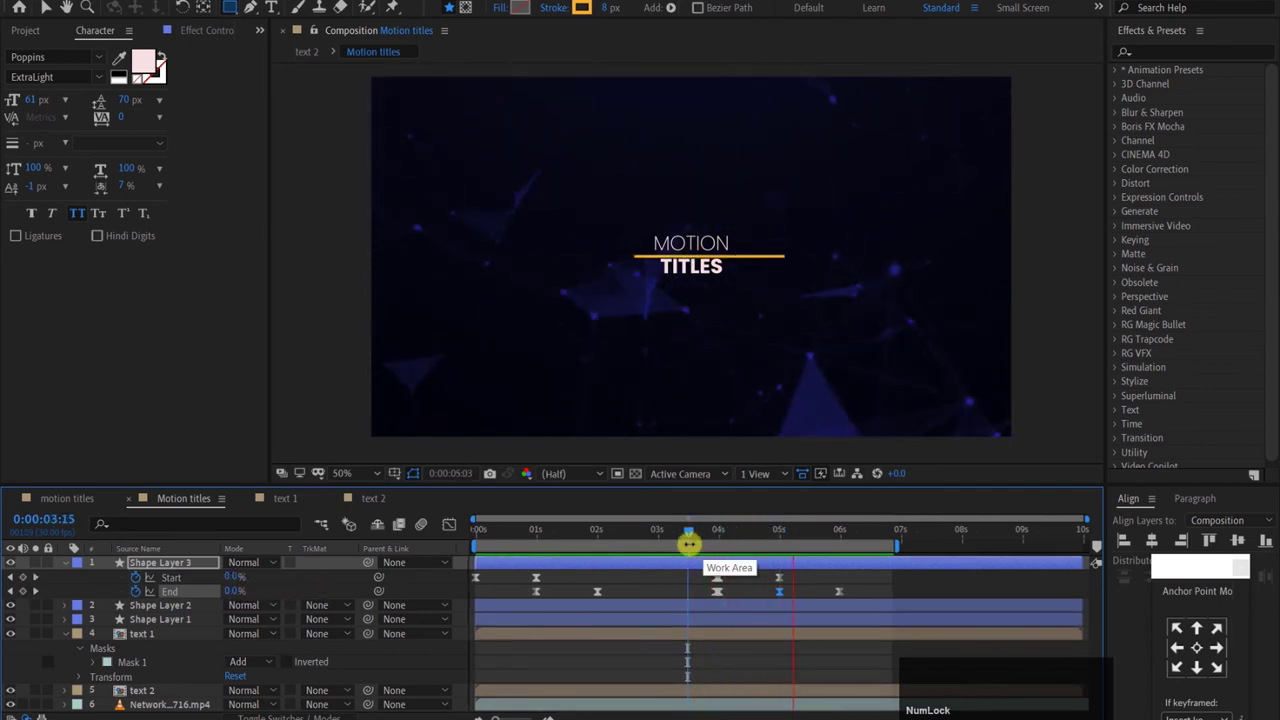
pyautogui.press('space')
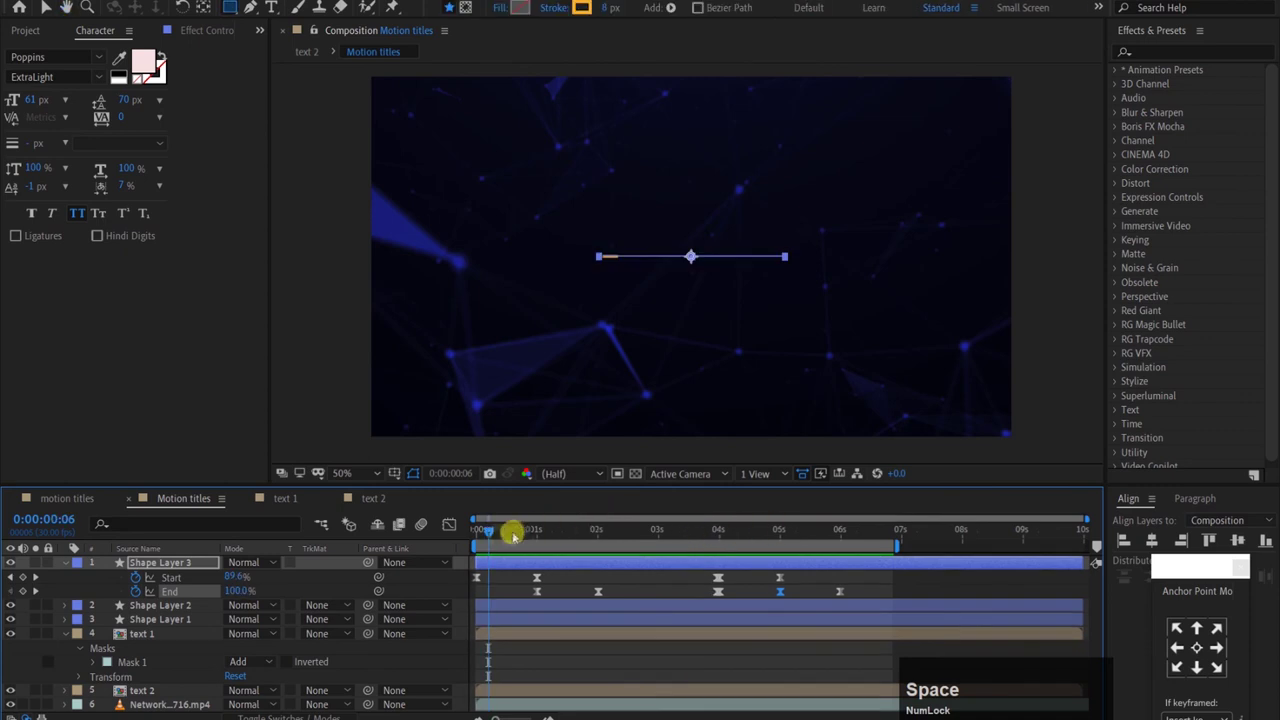
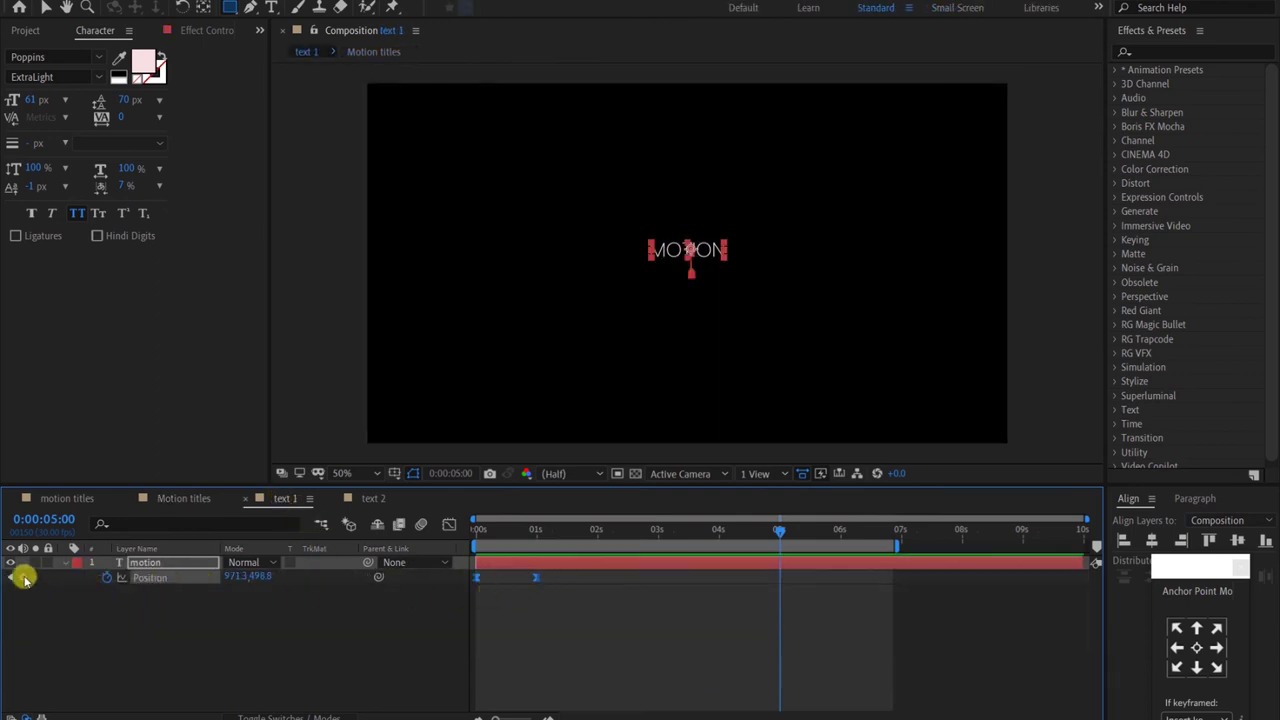
# Step: Add a third Position keyframe to the motion layer at 5 seconds in text 1
pyautogui.click(30, 586)
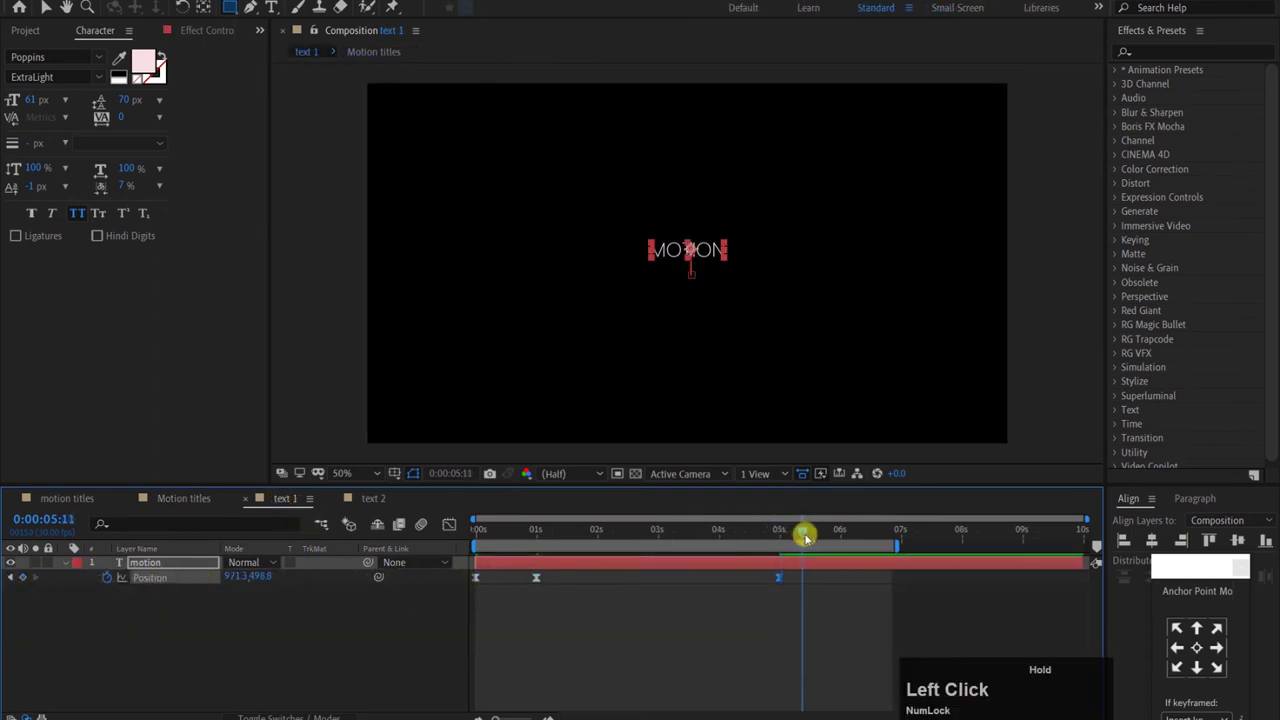
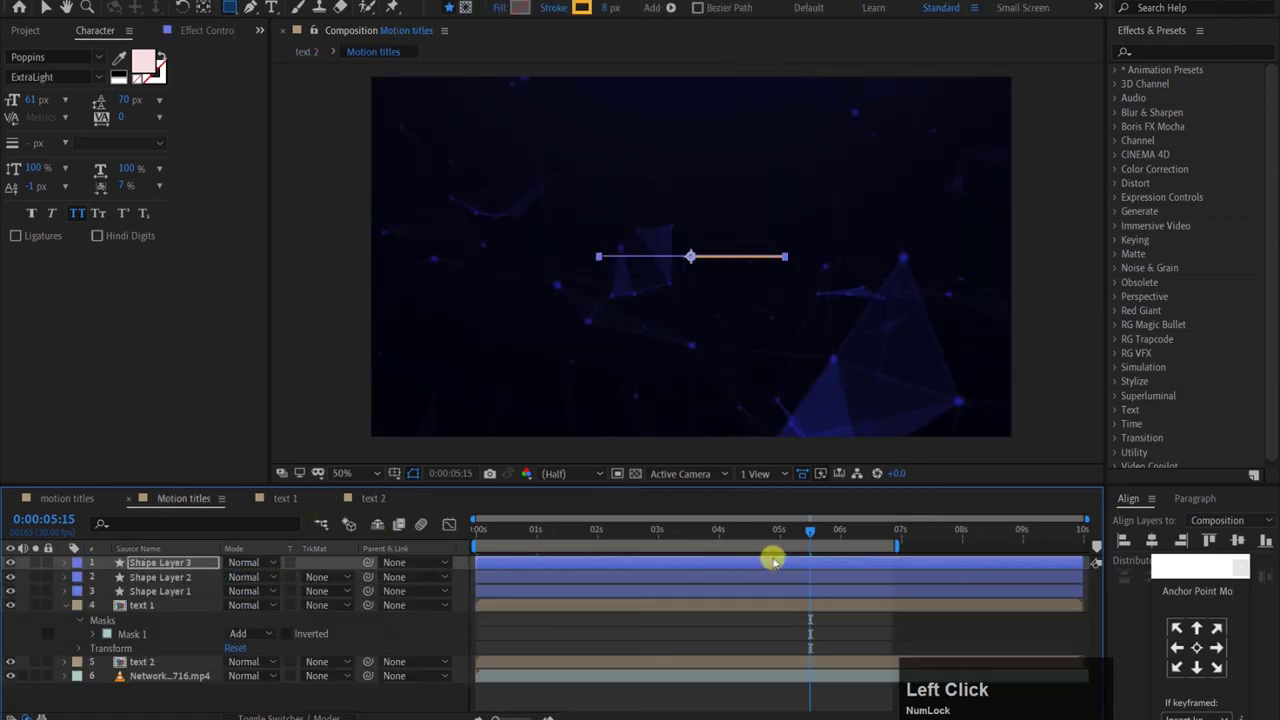
# Step: Preview the composition and duplicate the Shape Layer 3 line into Shape Layer 4
pyautogui.press('space')
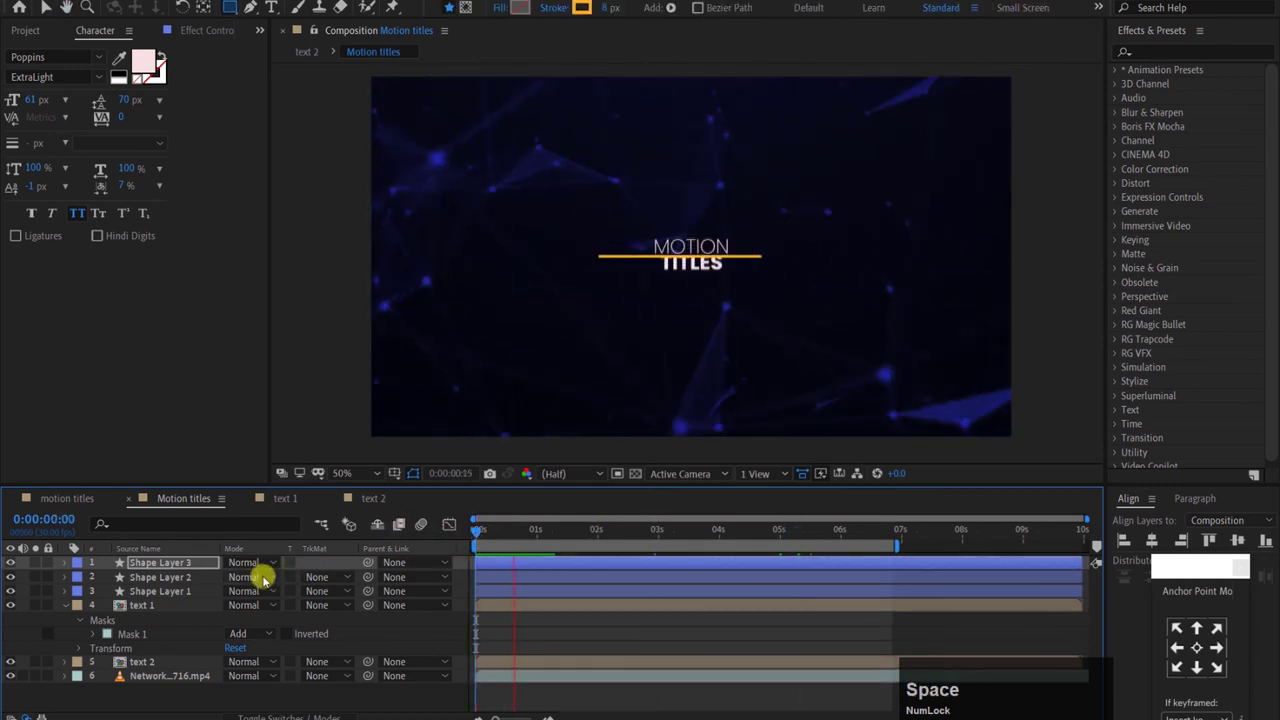
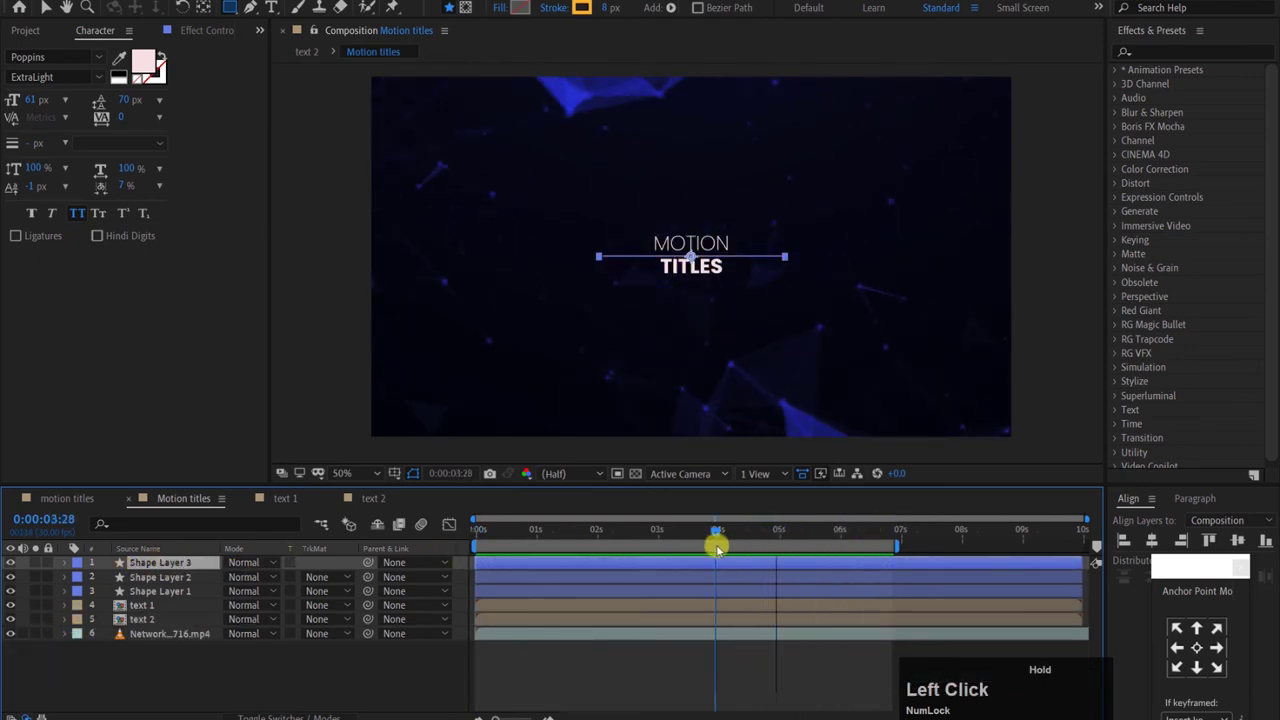
pyautogui.press('d')
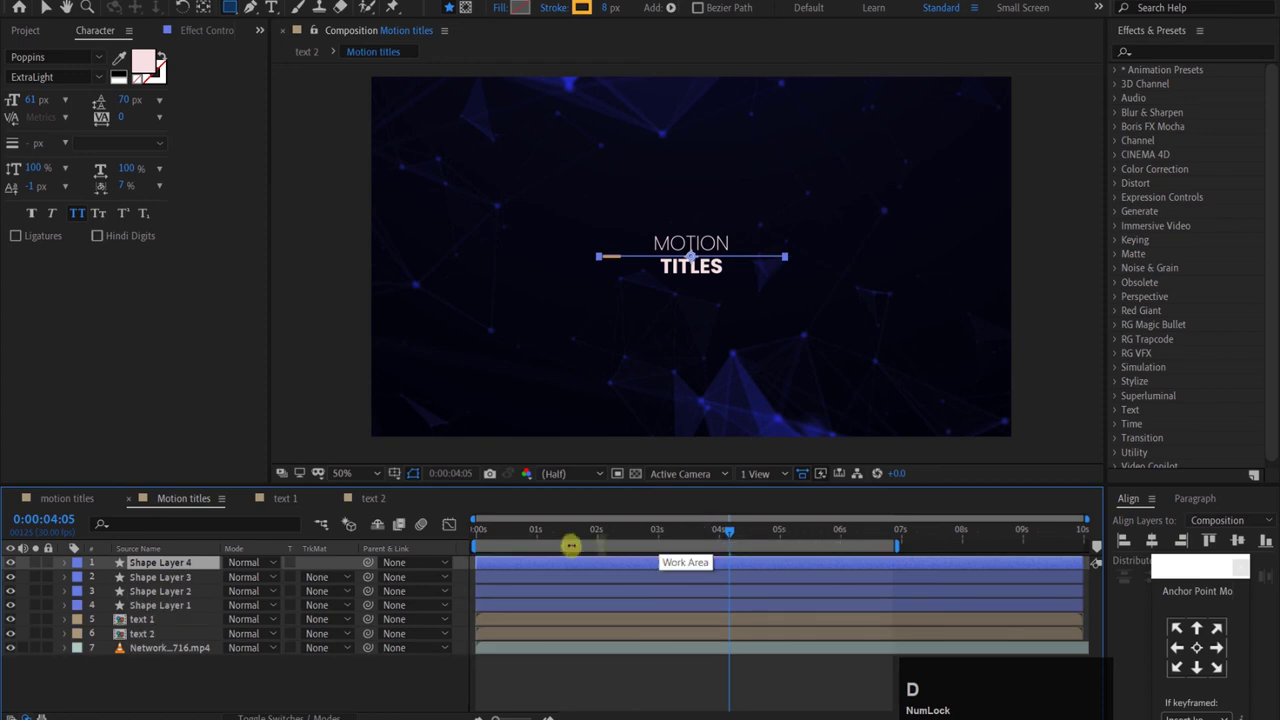
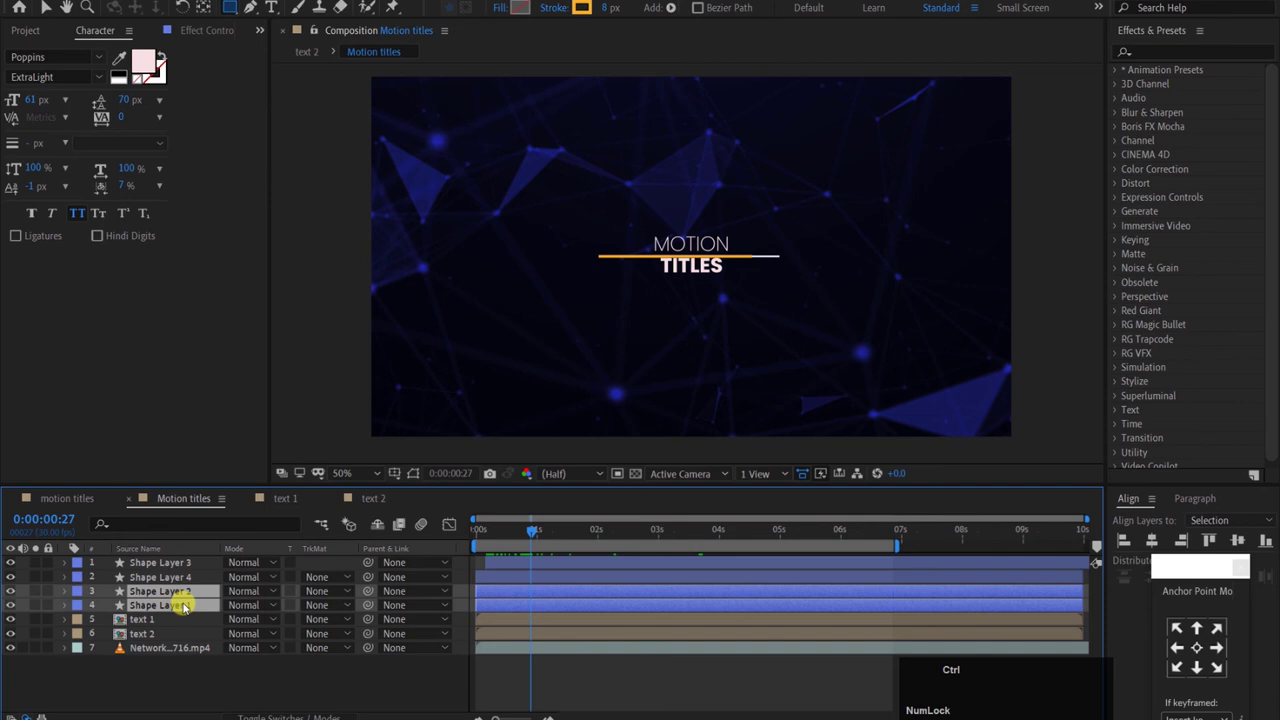
# Step: Duplicate the line layers into Shape Layers 5 and 6 with white FFFFFF strokes, then preview
pyautogui.press('ctrl+d')
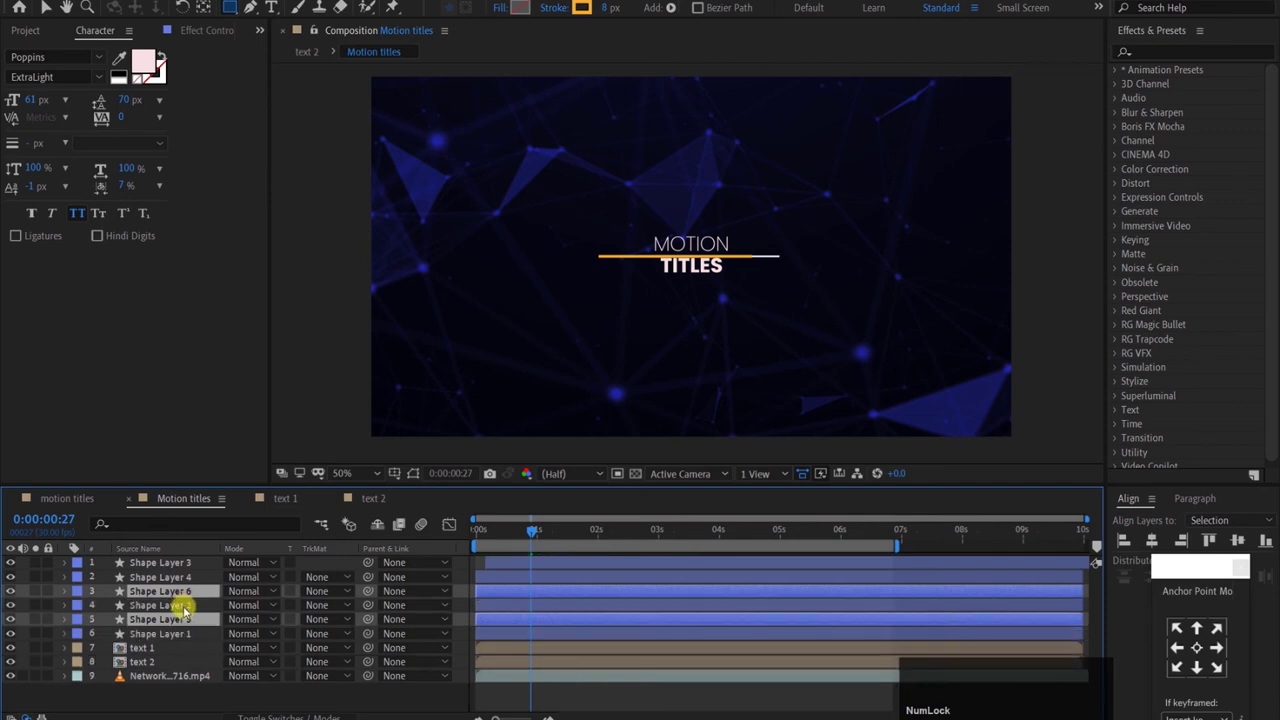
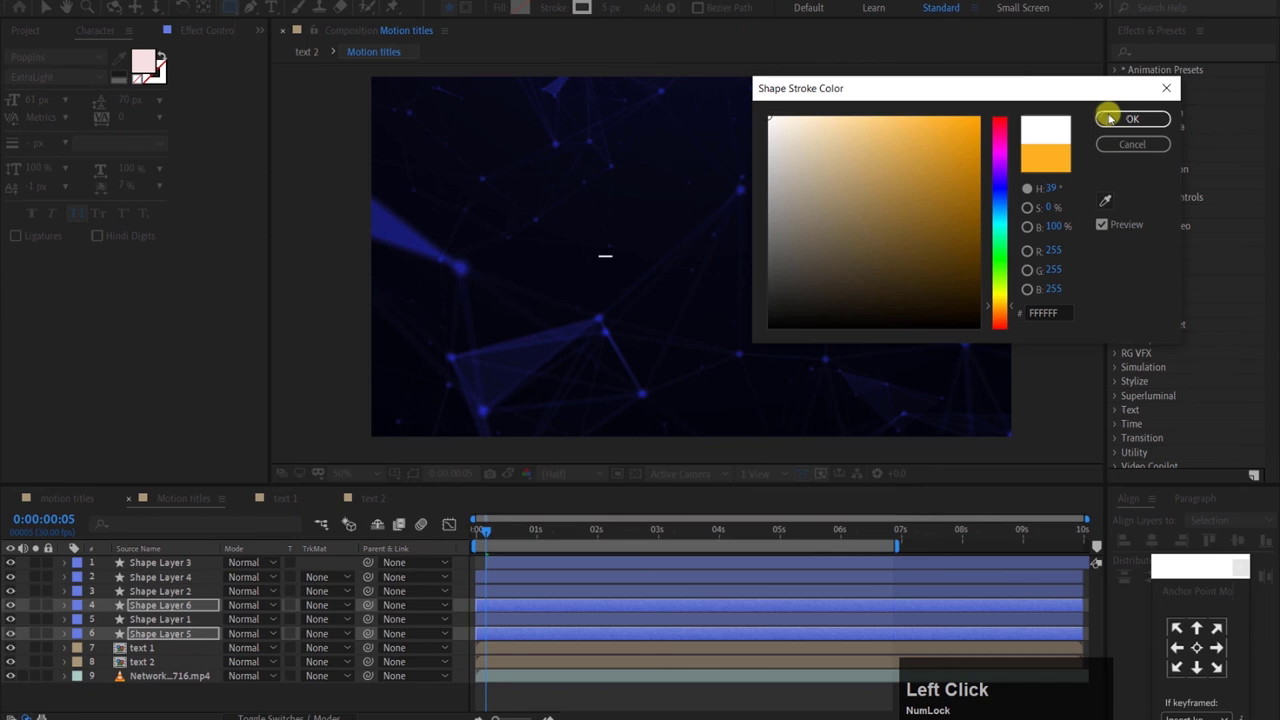
pyautogui.click(497, 603)
pyautogui.click(498, 626)
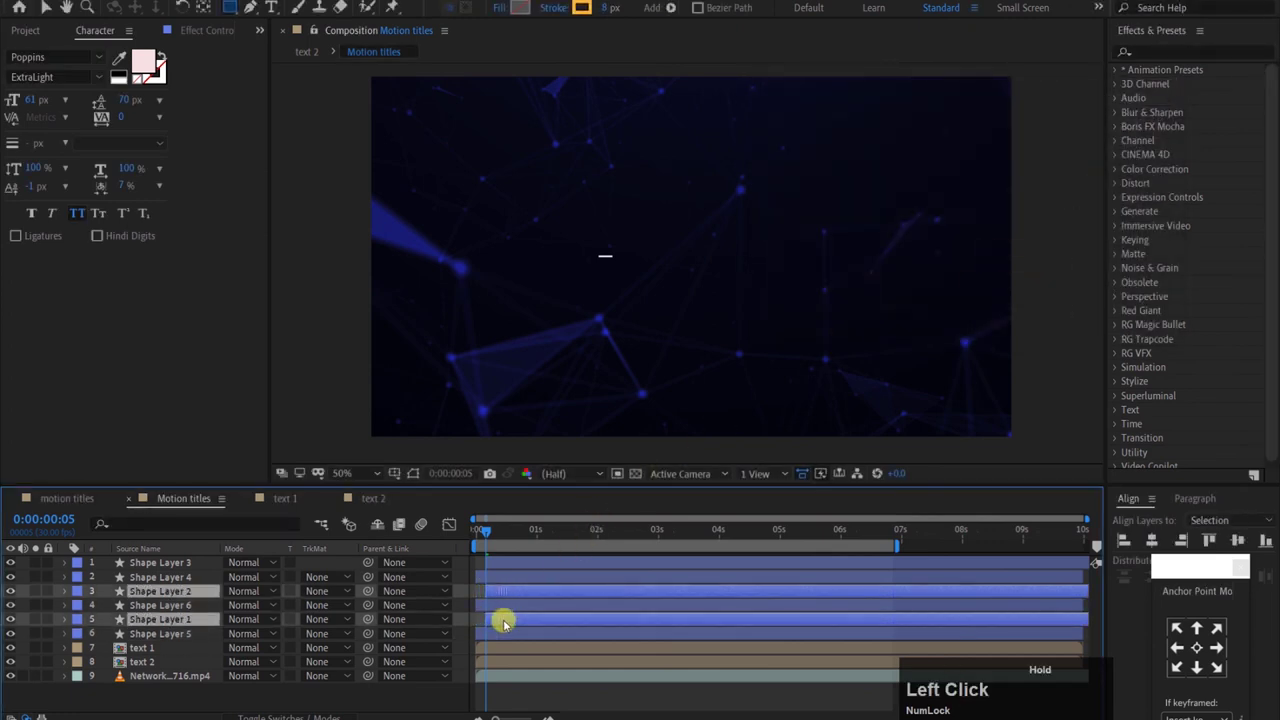
pyautogui.press('space')
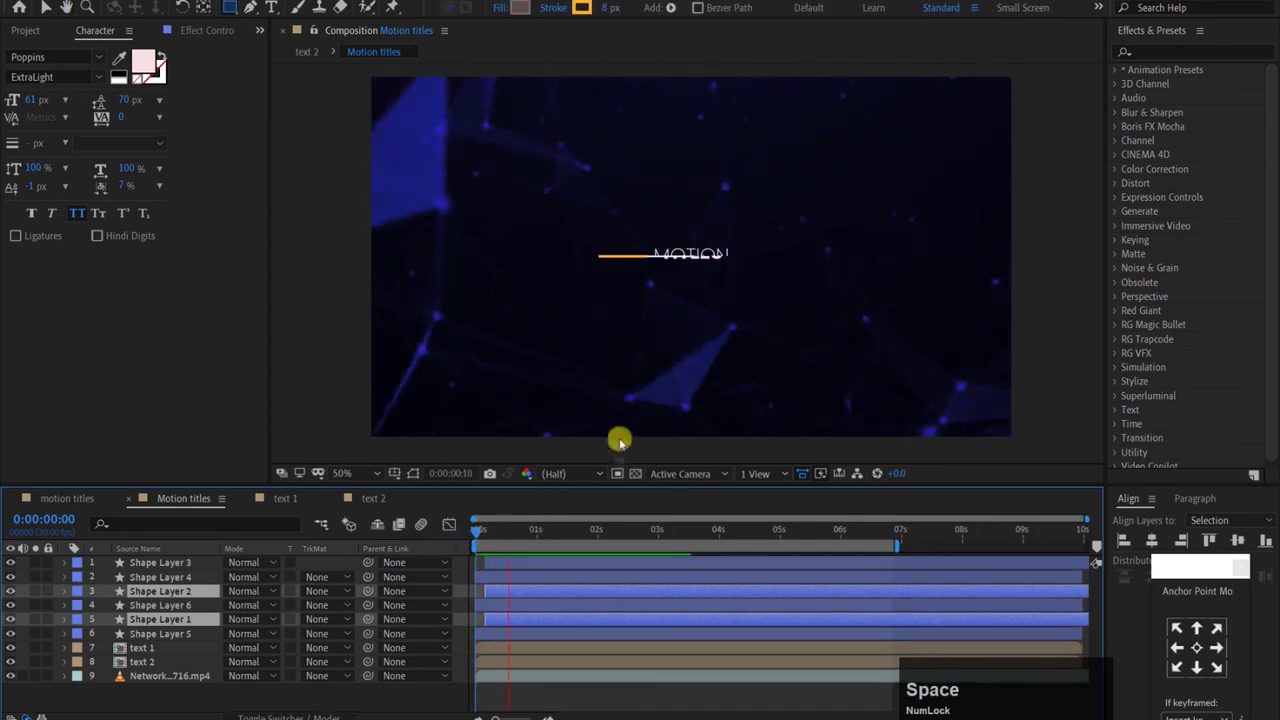